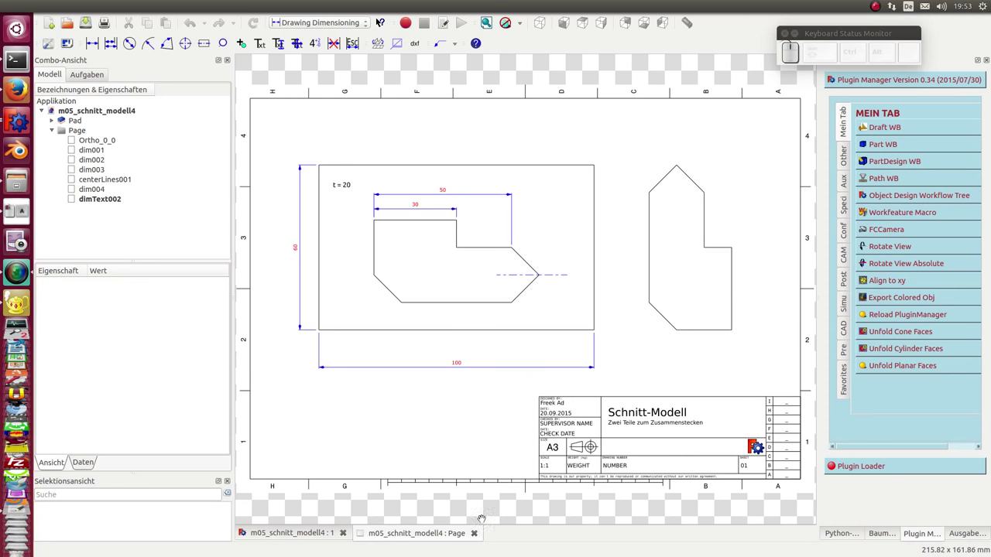
Step: Close the drawing sheet so the 3D view of m05_schnitt_modell4 shows the two padded parts
{"action": "left_click", "coordinate": [477, 536]}
{"action": "left_click_drag", "start_coordinate": [427, 488], "coordinate": [479, 392]}
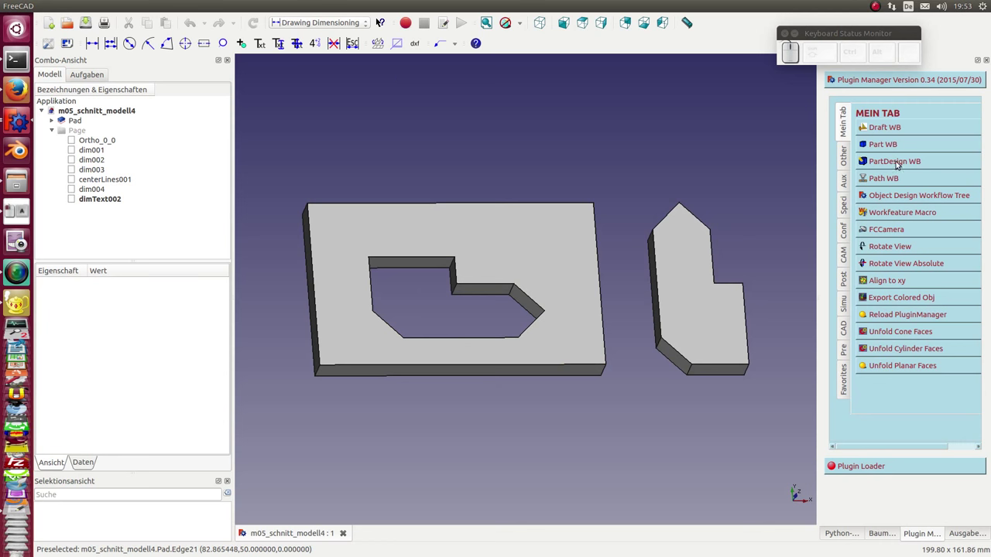
Step: In the Draft workbench, project the Pad's top face into a flat Shape2DView outline
{"action": "left_click", "coordinate": [889, 131]}
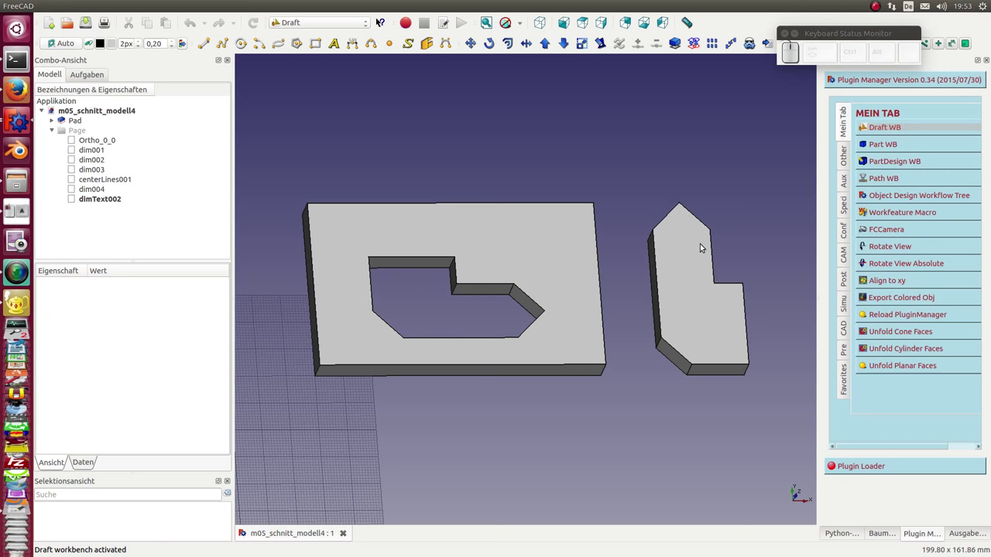
{"action": "left_click", "coordinate": [536, 250]}
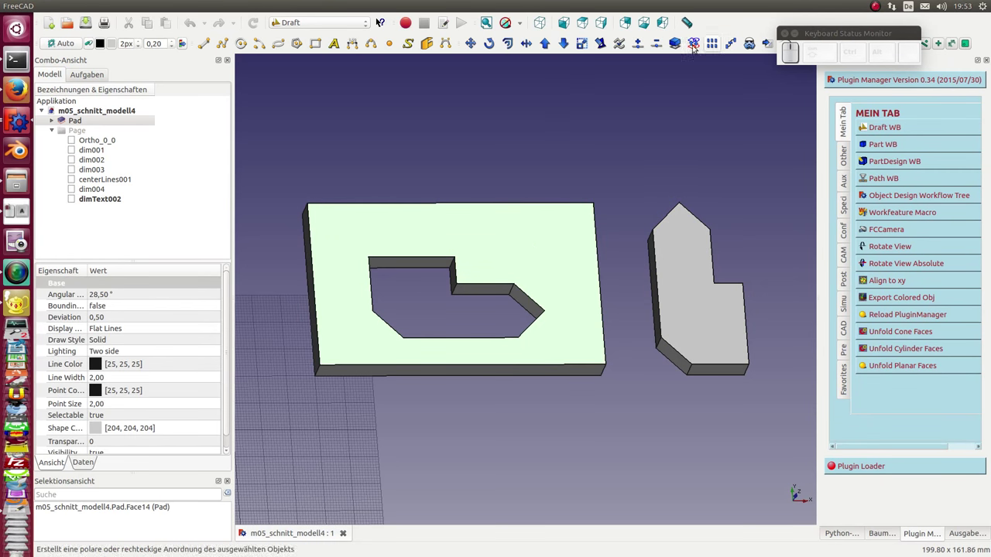
{"action": "left_click", "coordinate": [680, 47]}
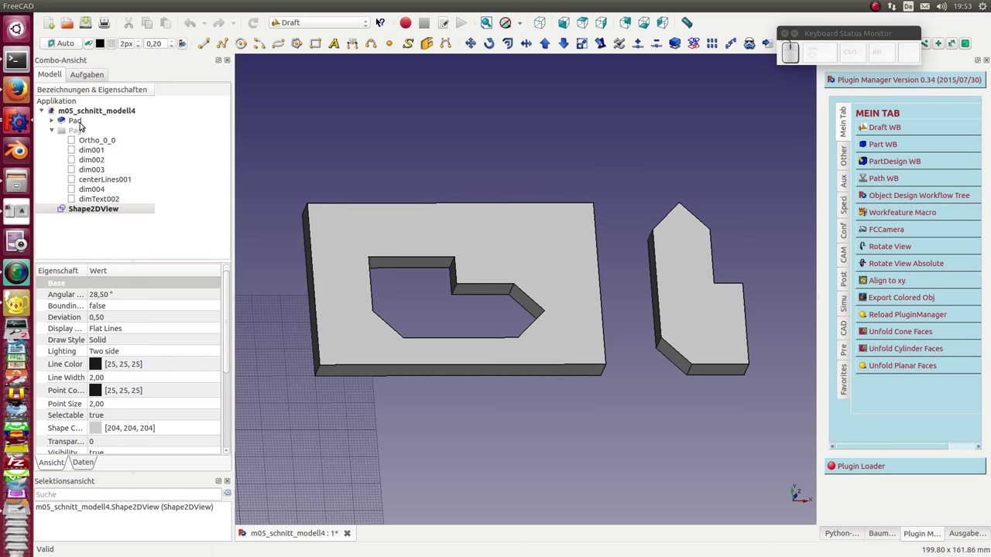
Step: Hide the solid Pad and look straight down on the projected outlines from above
{"action": "left_click", "coordinate": [83, 125]}
{"action": "key", "text": "space"}
{"action": "left_click_drag", "start_coordinate": [675, 36], "coordinate": [583, 446]}
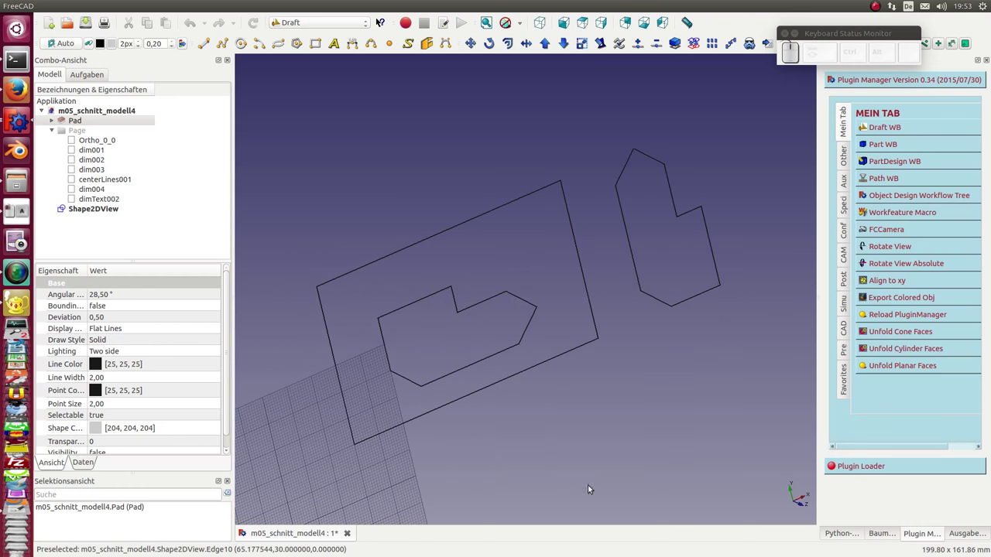
{"action": "key", "text": "KP_2"}
{"action": "scroll", "scroll_direction": "down", "scroll_amount": 3}
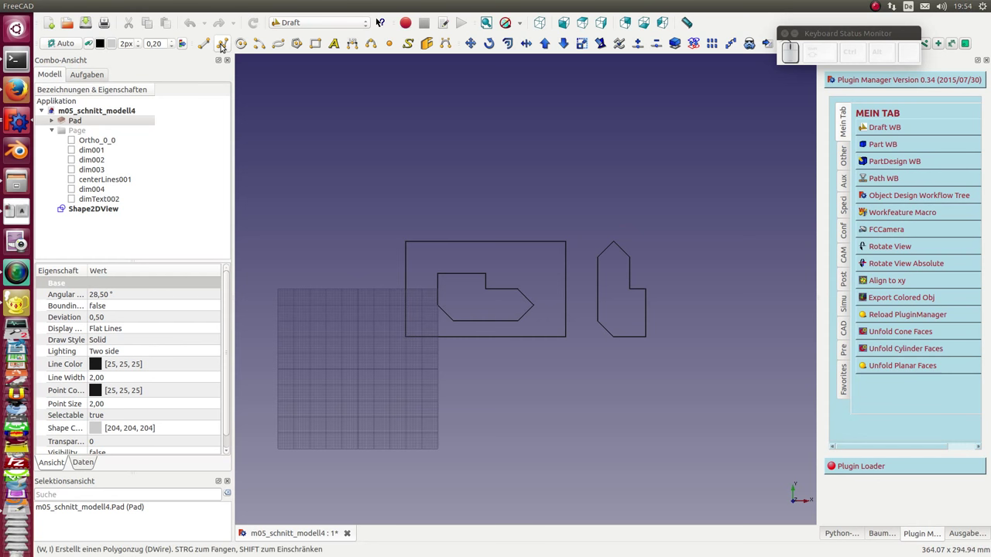
Step: Start a Draft Wire polyline for the lead-in, discard the first attempt and begin it again
{"action": "left_click", "coordinate": [674, 36]}
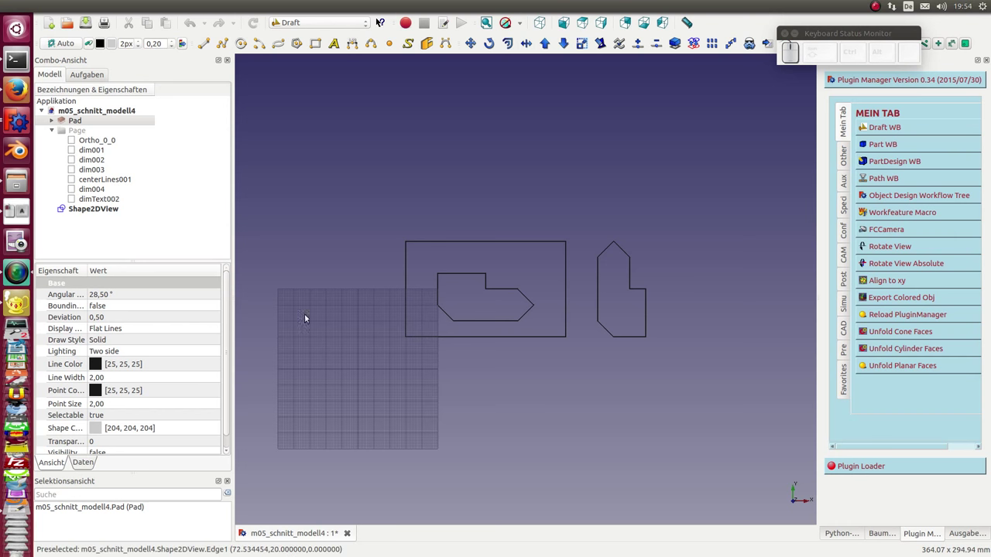
{"action": "left_click", "coordinate": [675, 37]}
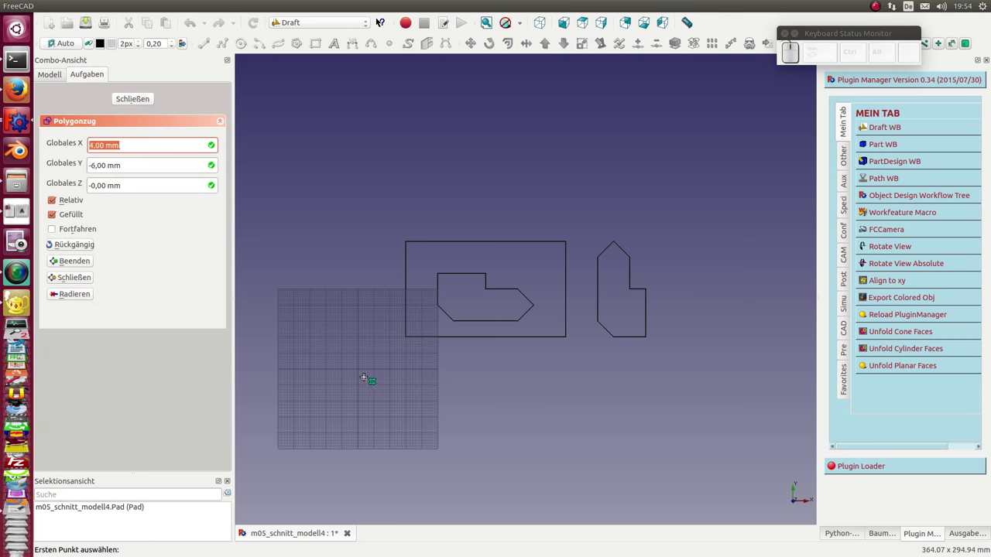
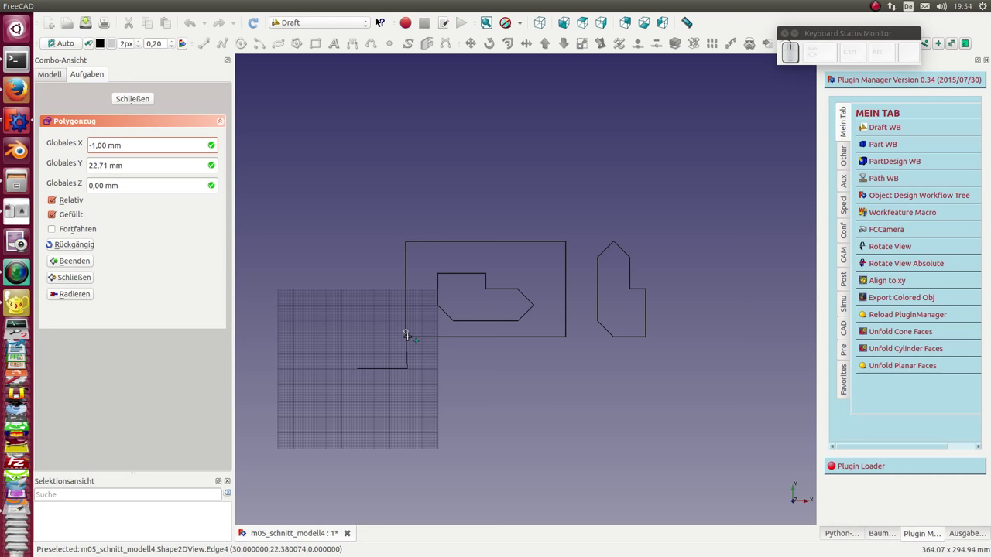
{"action": "scroll", "scroll_direction": "up", "scroll_amount": 3}
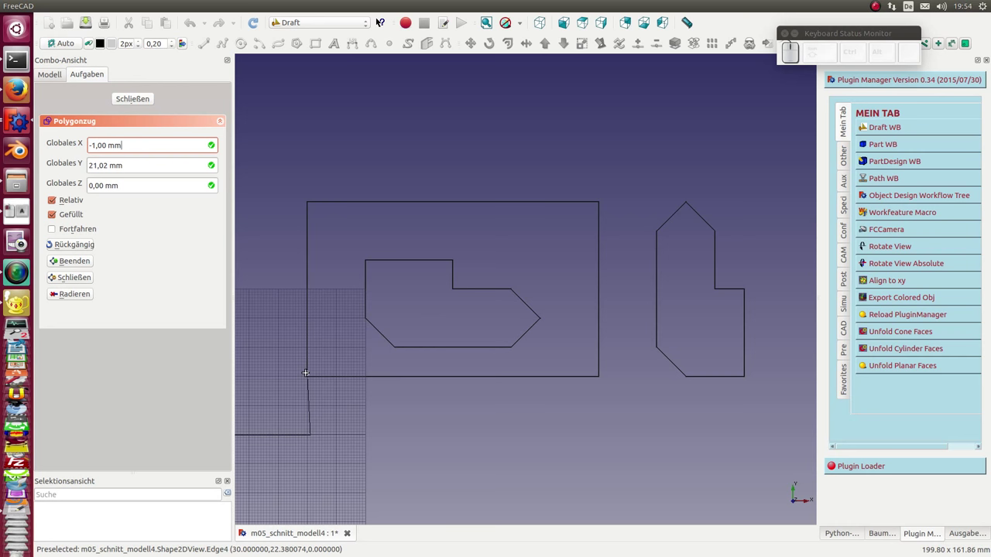
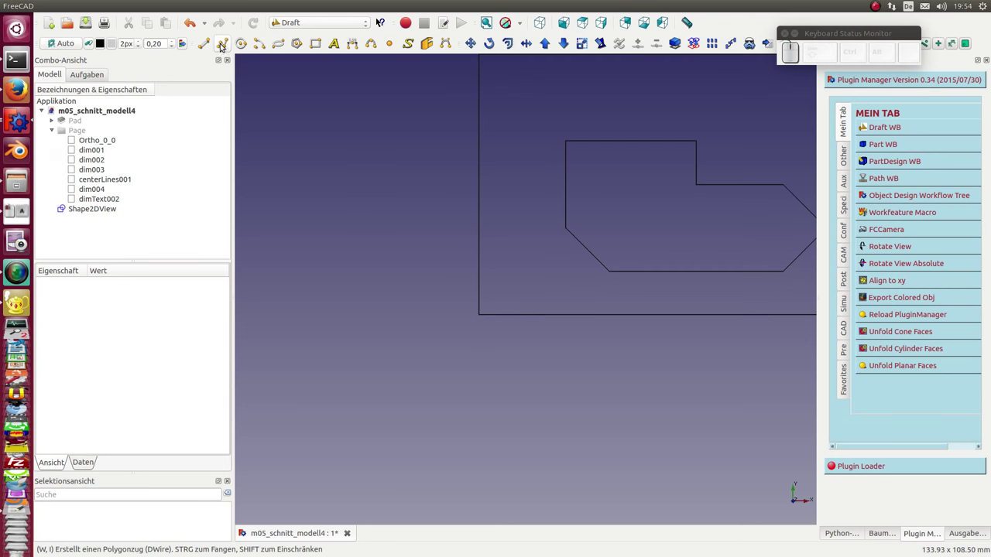
{"action": "left_click", "coordinate": [224, 48]}
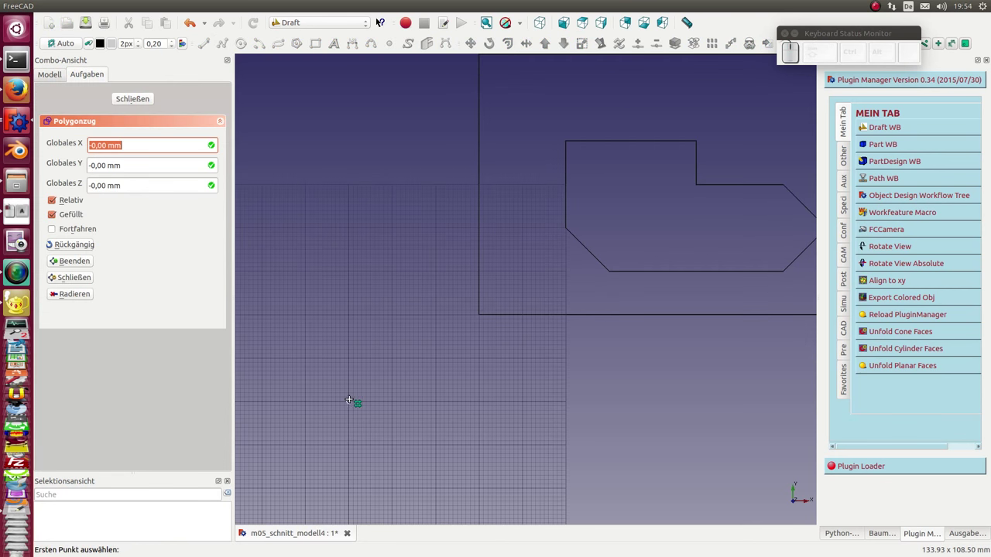
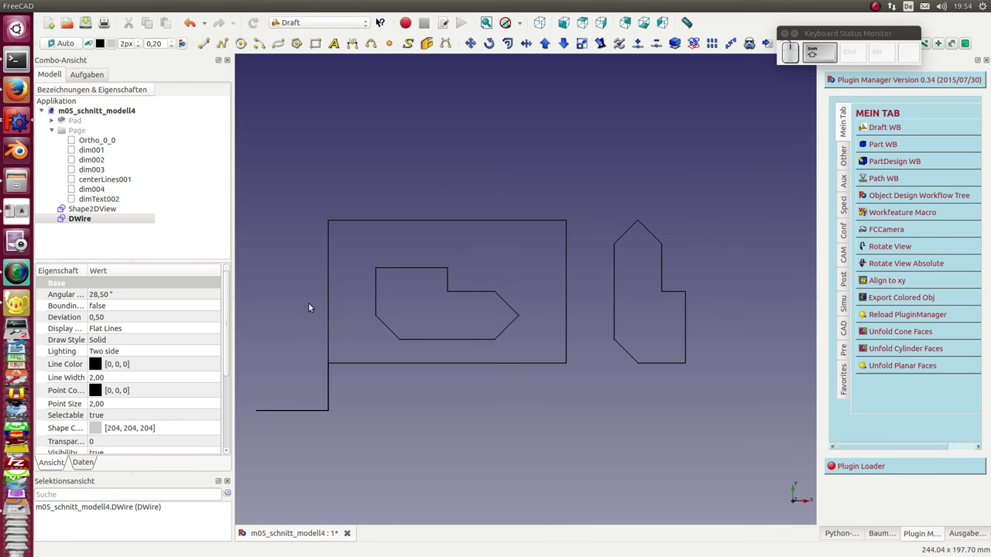
Step: Draw the stepped connecting wire DWire002 bridging the two outlines and finish it with Escape
{"action": "left_click", "coordinate": [223, 49]}
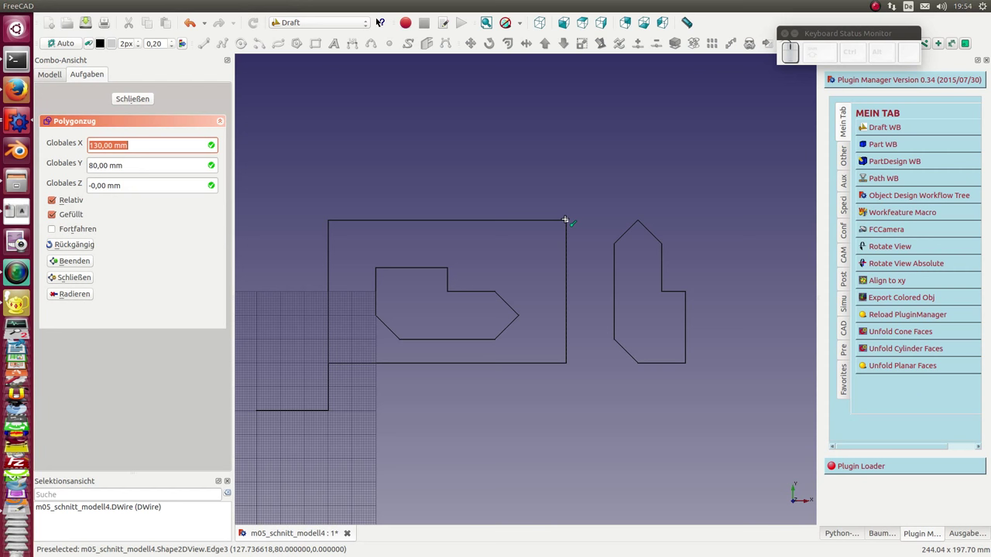
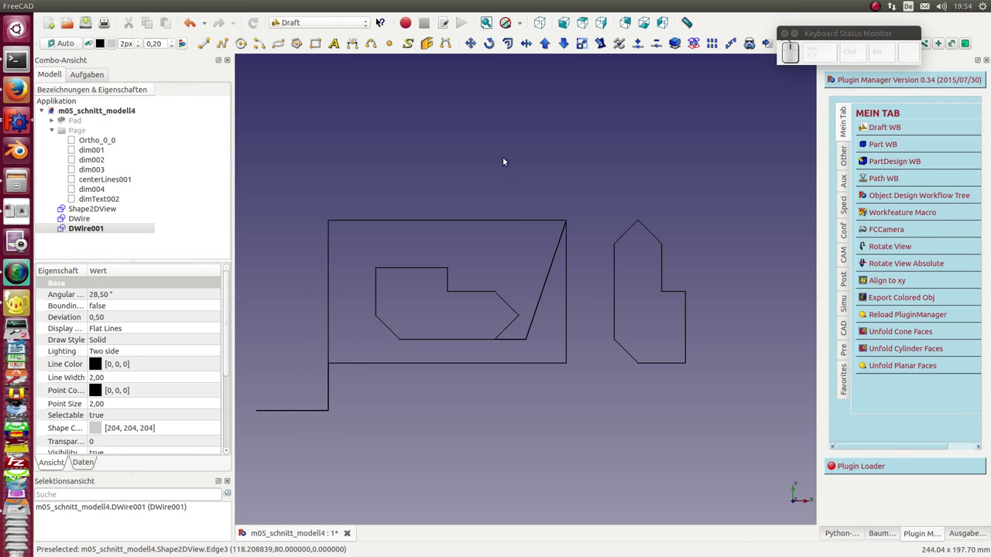
{"action": "scroll", "scroll_direction": "up", "scroll_amount": 3}
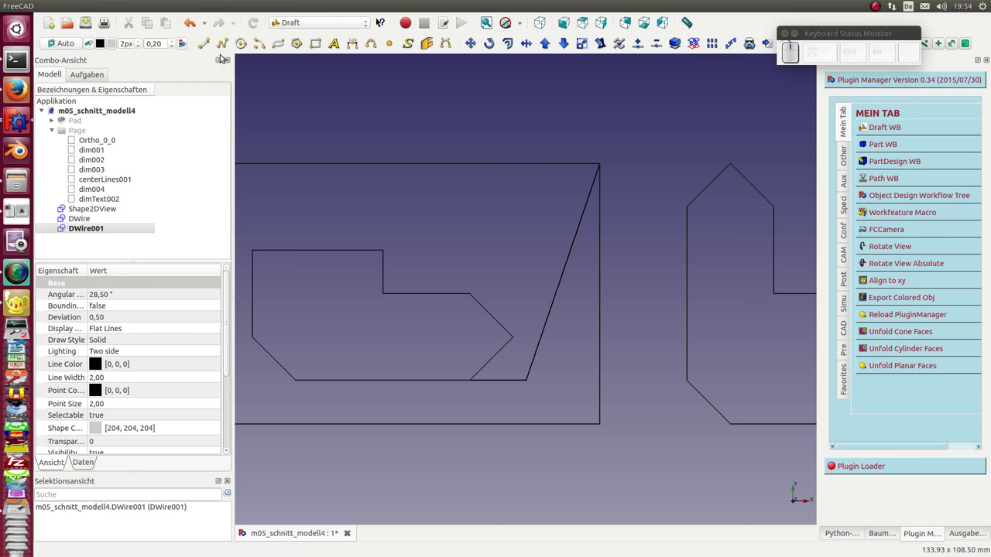
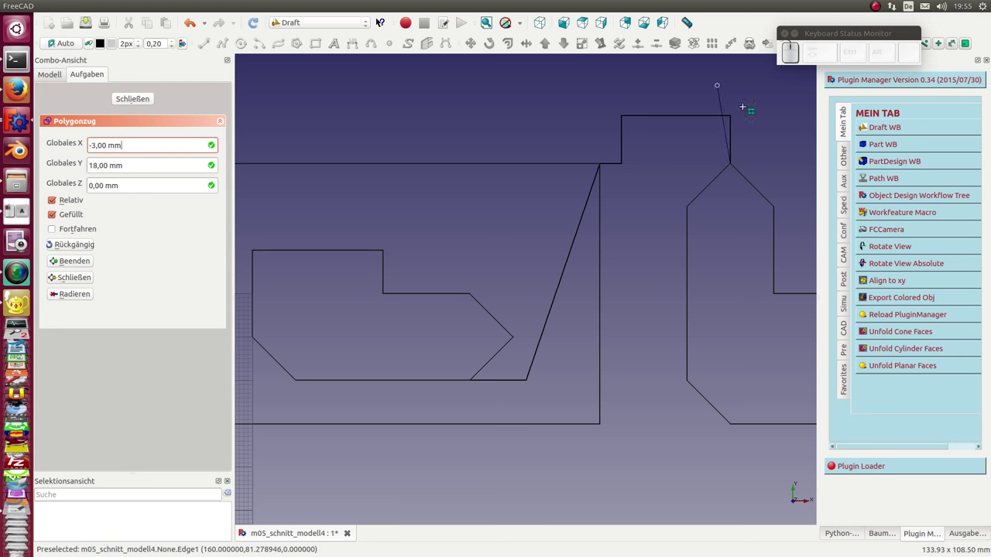
{"action": "key", "text": "Escape"}
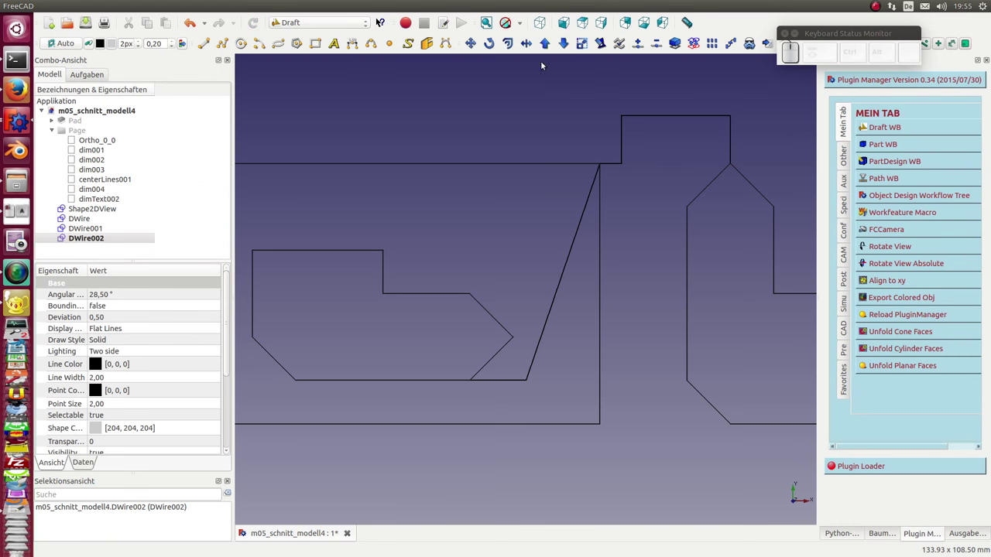
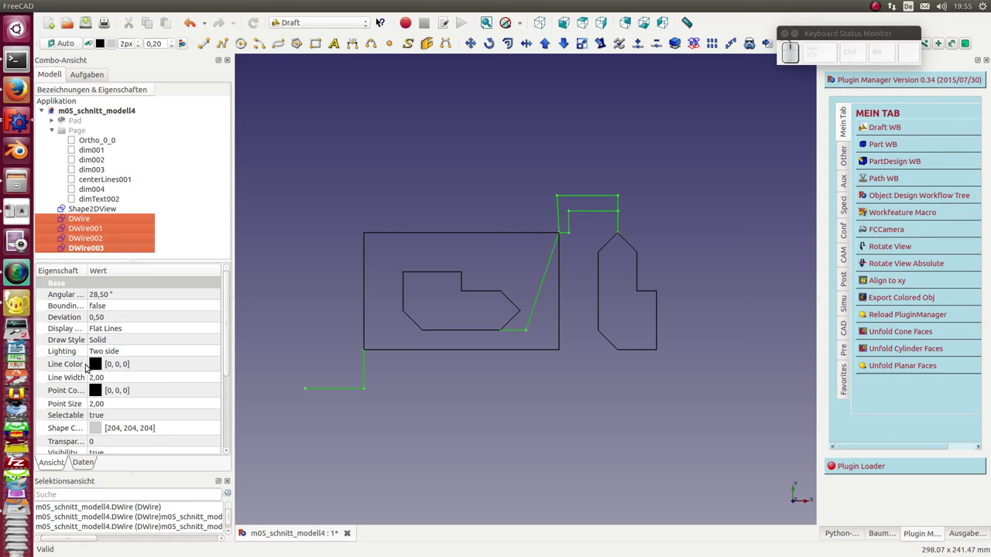
Step: Set the Line Color of the four DWire polylines to yellow
{"action": "left_click", "coordinate": [96, 368]}
{"action": "left_click", "coordinate": [164, 365]}
{"action": "left_click", "coordinate": [462, 207]}
{"action": "left_click", "coordinate": [656, 332]}
{"action": "left_click", "coordinate": [589, 433]}
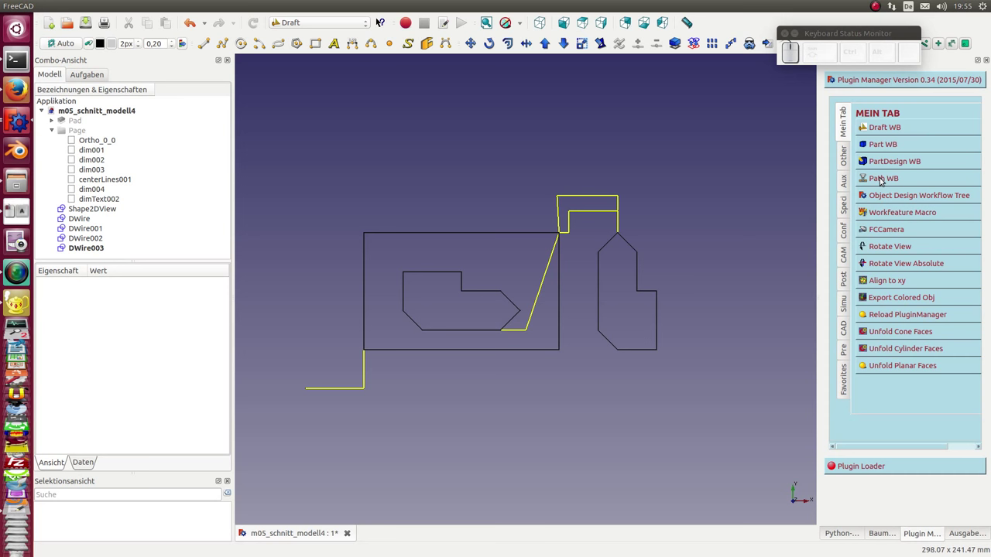
Step: Switch to the Path workbench and create a new Path Project
{"action": "left_click", "coordinate": [883, 181]}
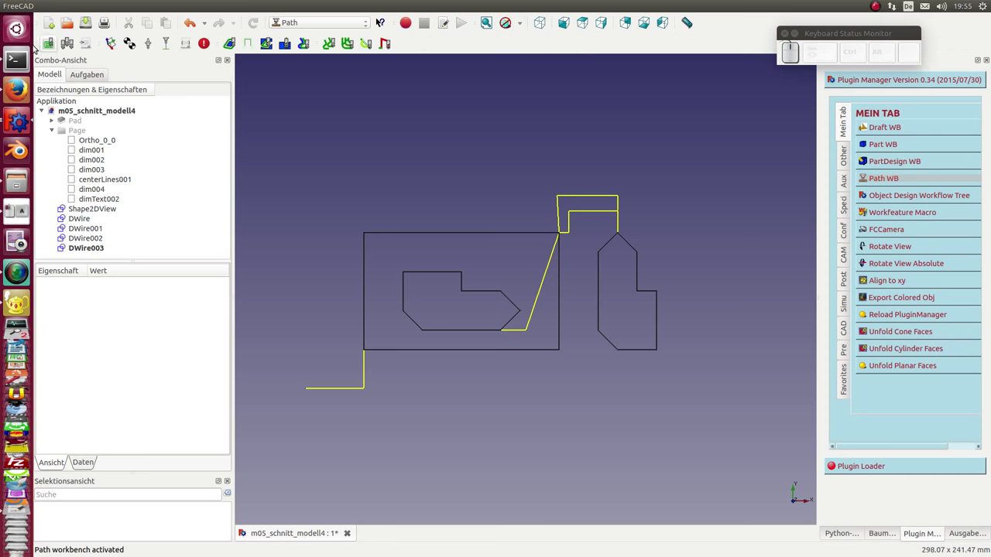
{"action": "left_click", "coordinate": [53, 46]}
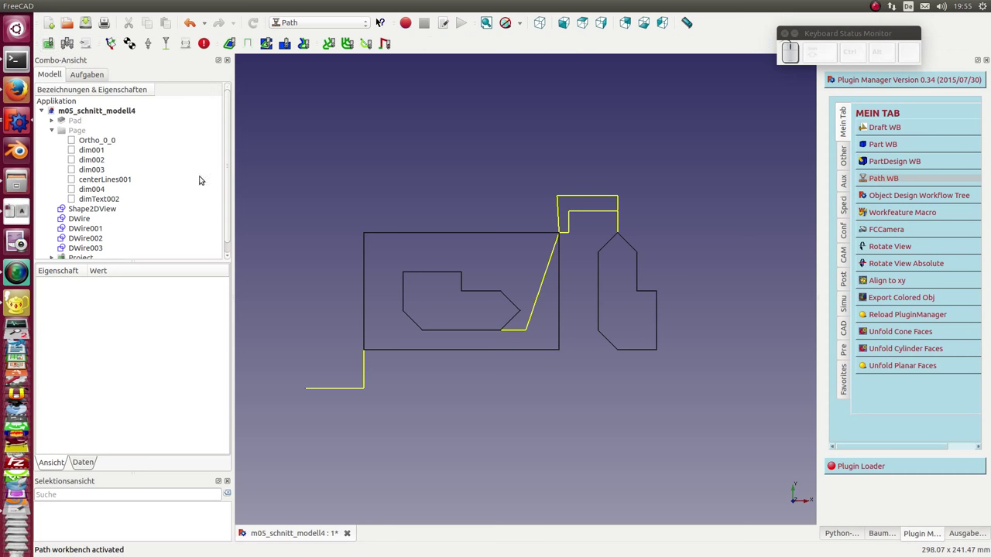
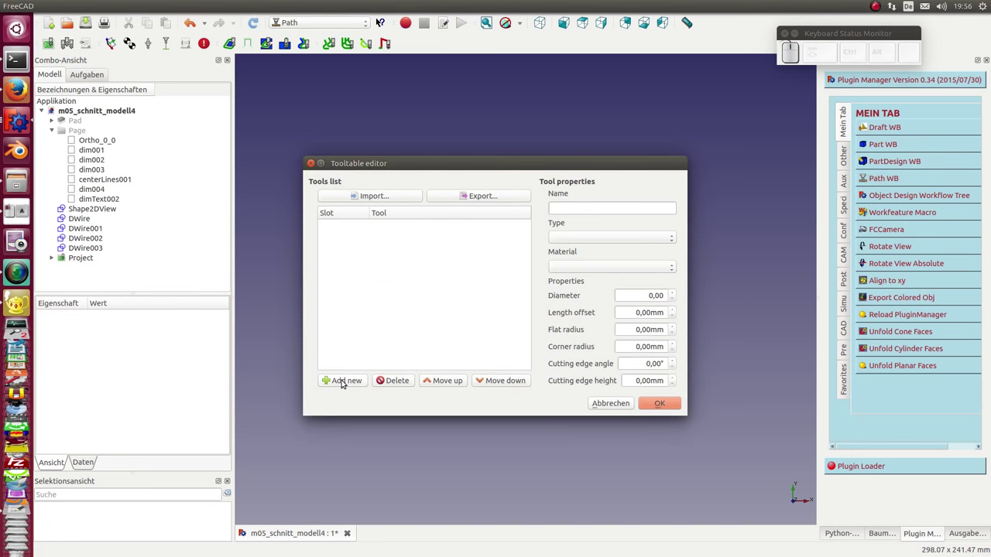
Step: Add a new tool named Draht 5 mm to the tool table and accept the editor
{"action": "left_click", "coordinate": [345, 383]}
{"action": "left_click", "coordinate": [392, 229]}
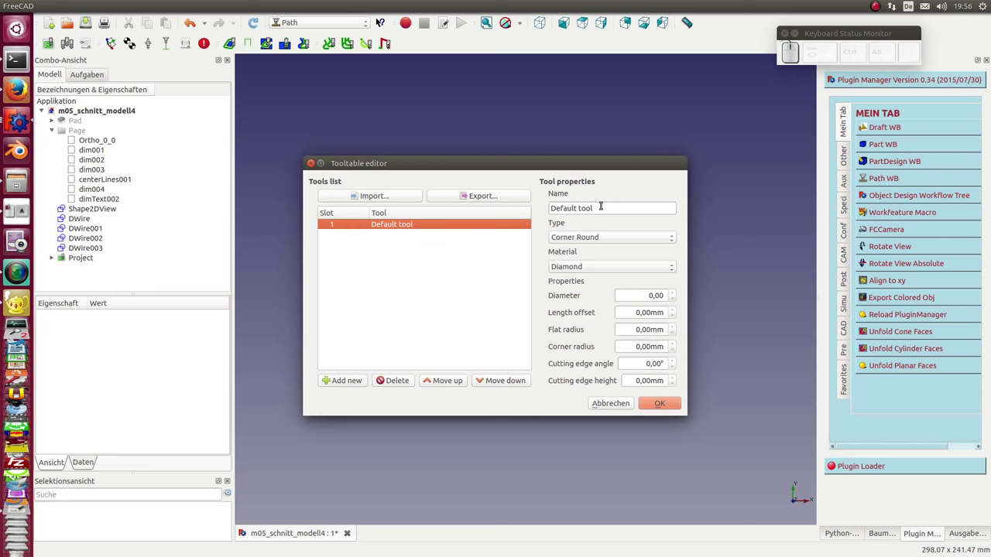
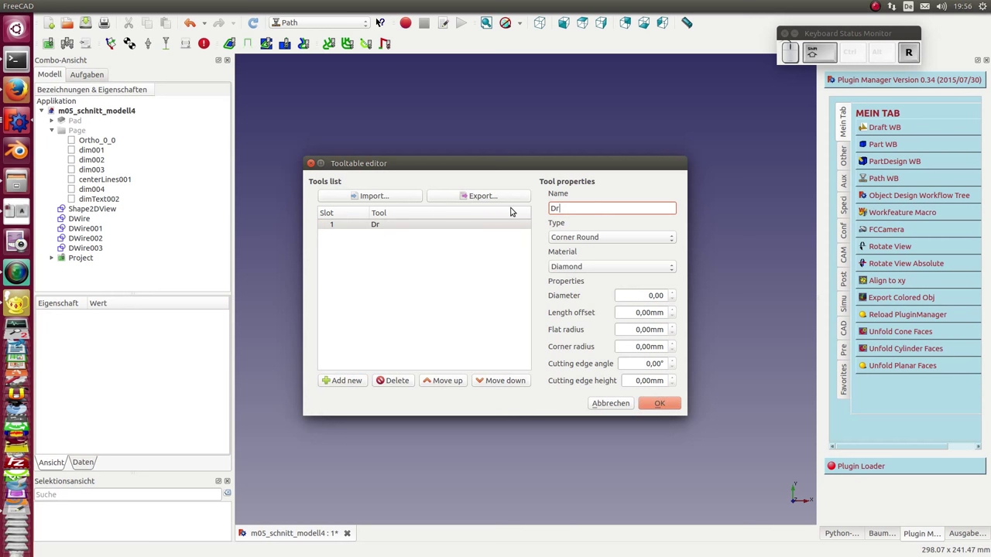
{"action": "key", "text": "shift+space"}
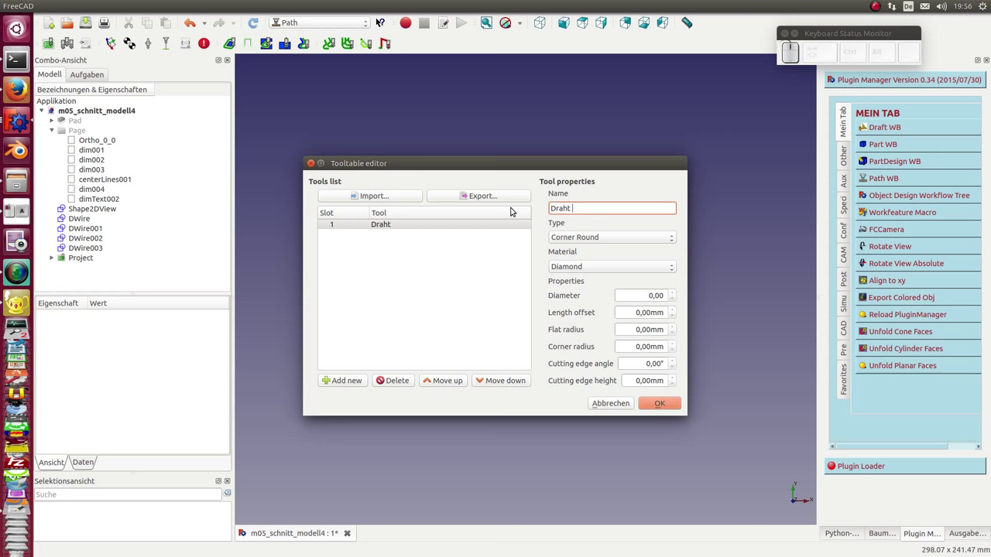
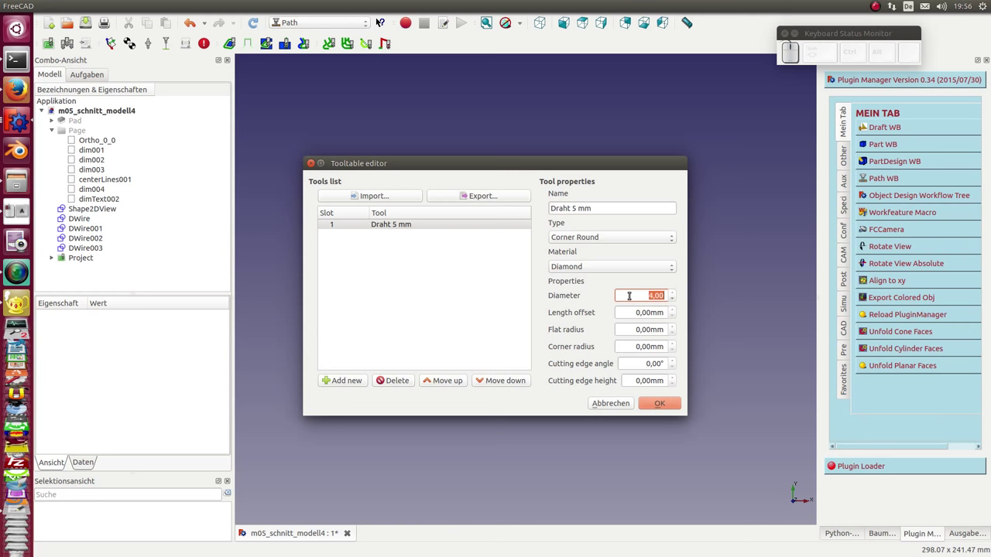
{"action": "scroll", "scroll_direction": "up", "scroll_amount": 3}
{"action": "left_click", "coordinate": [658, 410]}
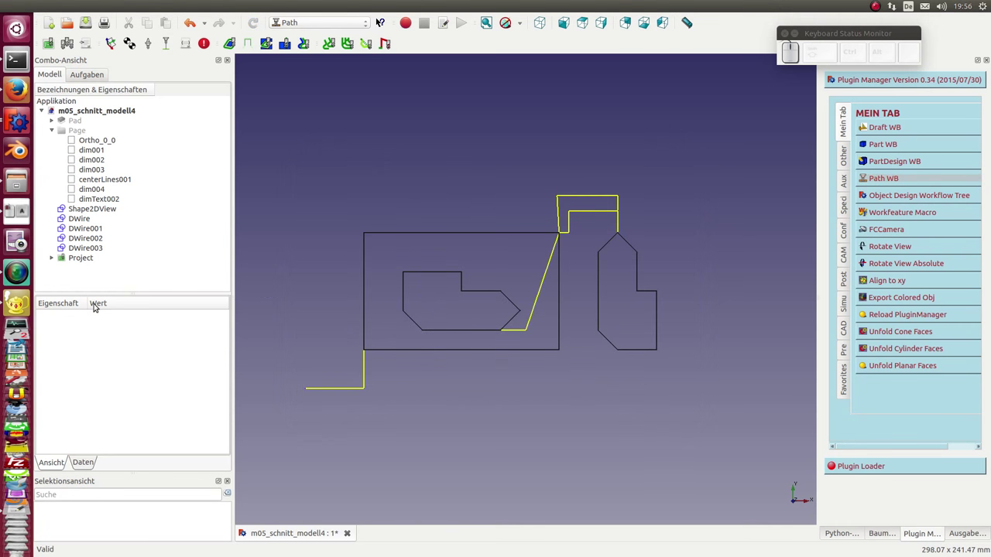
Step: Add a Tool Change to the project with Tool Number 1
{"action": "left_click", "coordinate": [53, 259]}
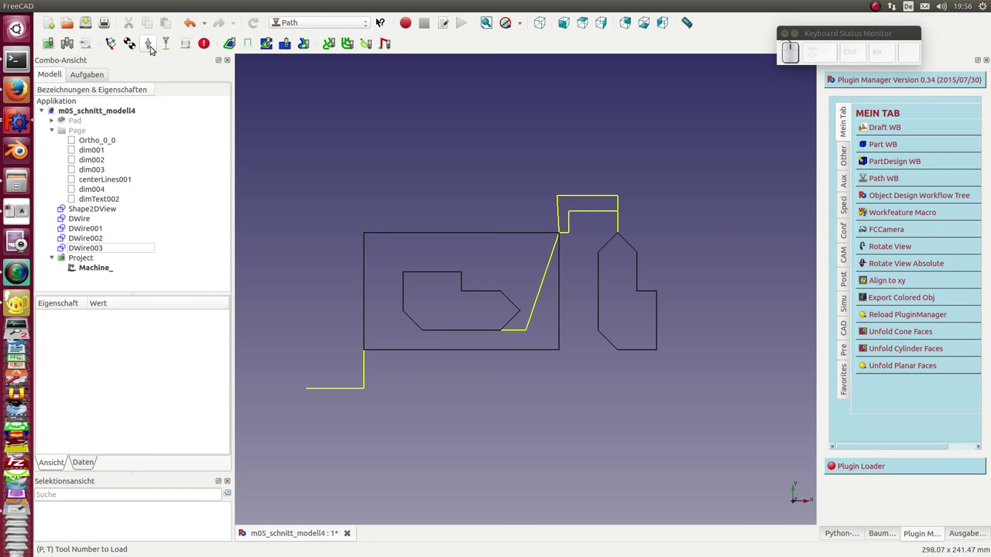
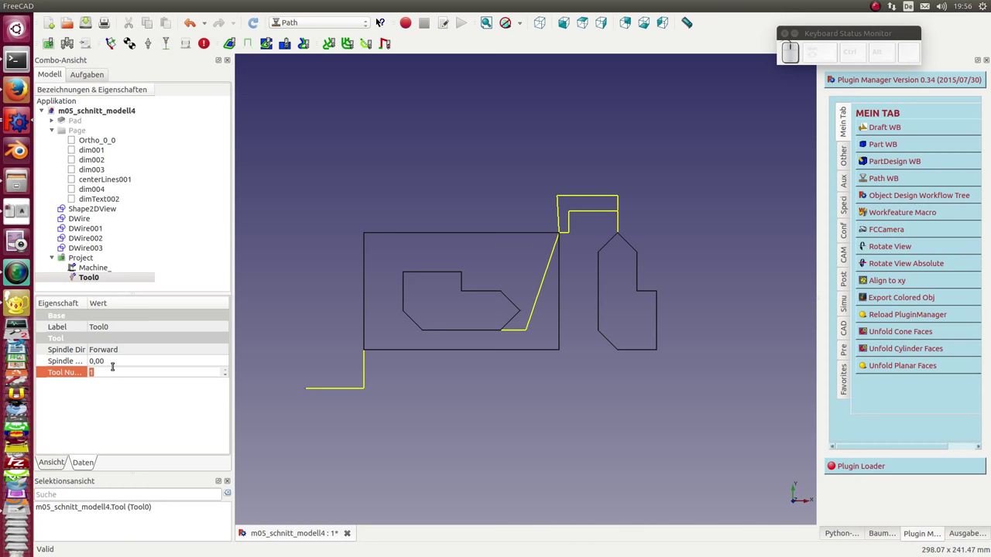
{"action": "key", "text": "Return"}
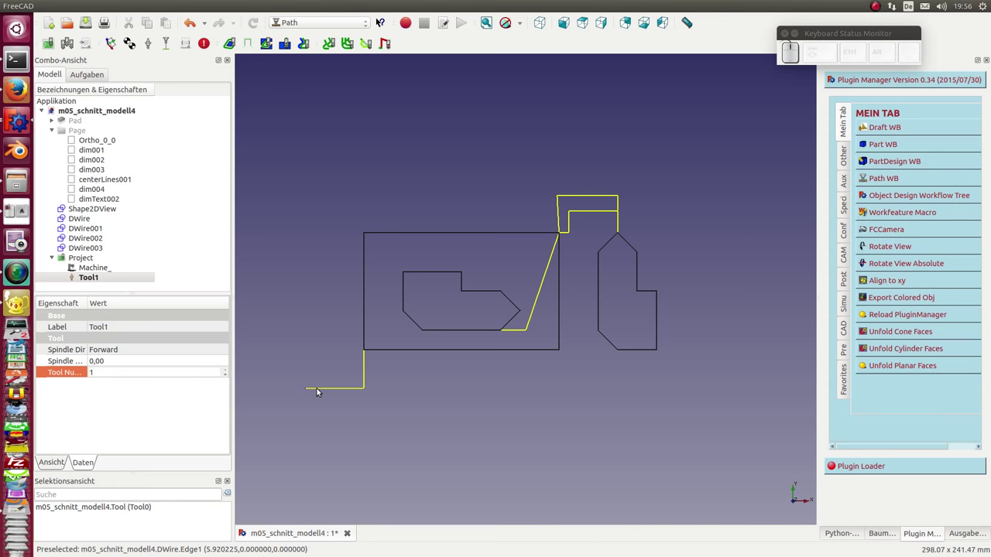
Step: Create profile toolpaths from the lead-in wire and along the outer rectangle's edges
{"action": "left_click", "coordinate": [319, 390]}
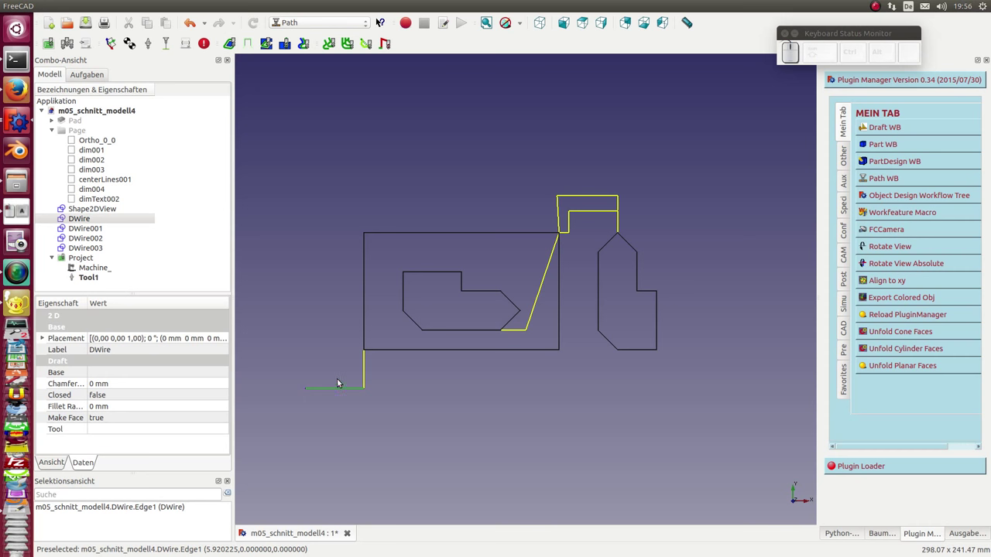
{"action": "left_click", "coordinate": [370, 373]}
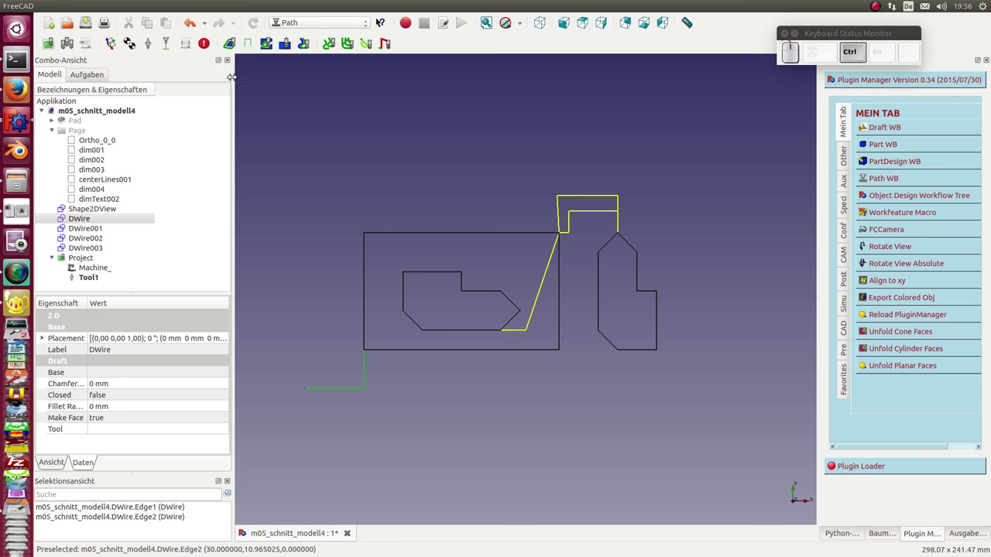
{"action": "left_click", "coordinate": [252, 44]}
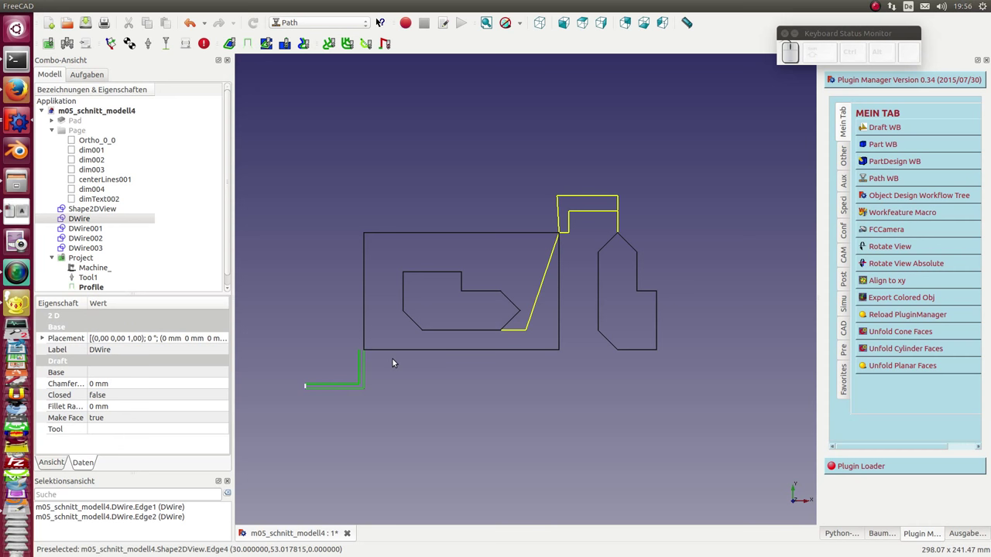
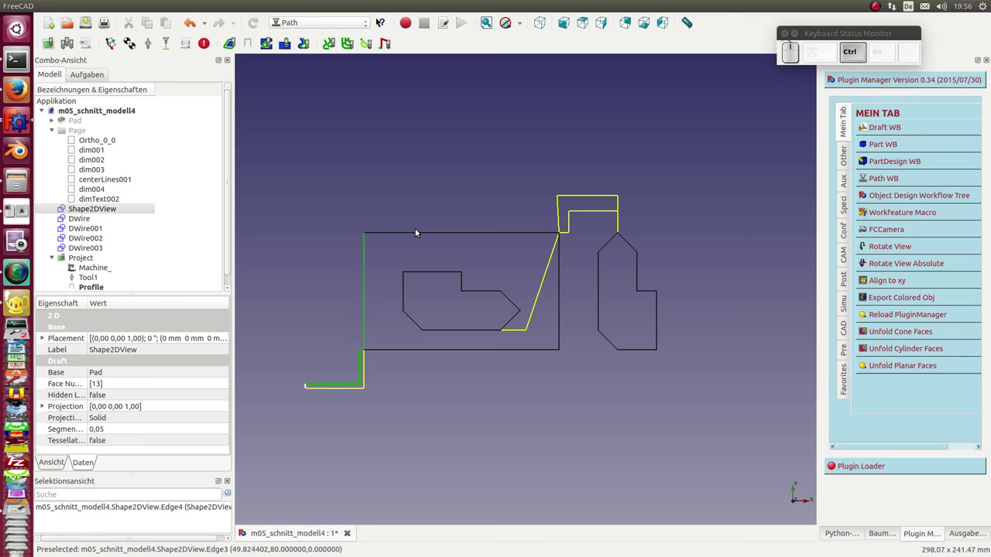
{"action": "left_click", "coordinate": [421, 235]}
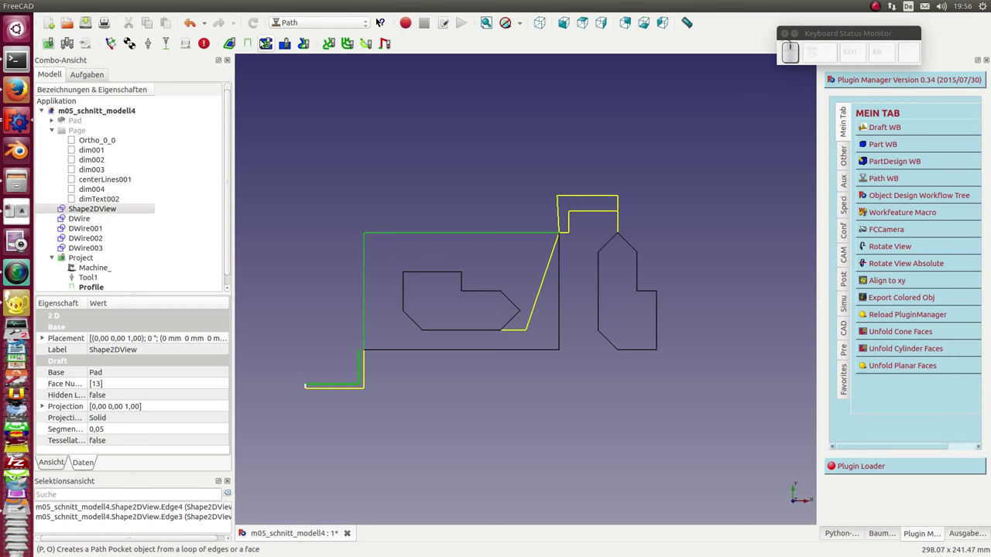
{"action": "left_click", "coordinate": [251, 44]}
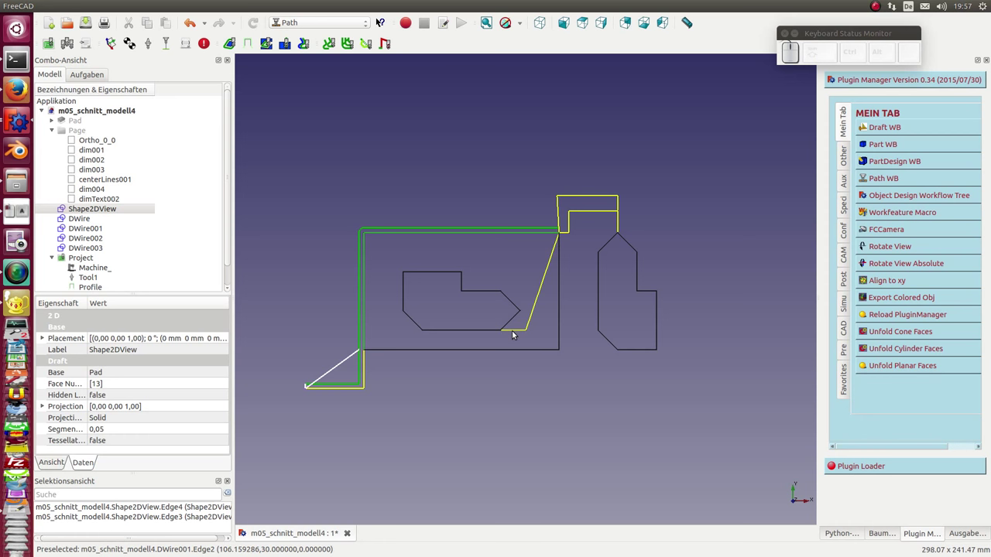
Step: Create a profile toolpath along the two edges of the slanted lead wire
{"action": "left_click", "coordinate": [517, 335]}
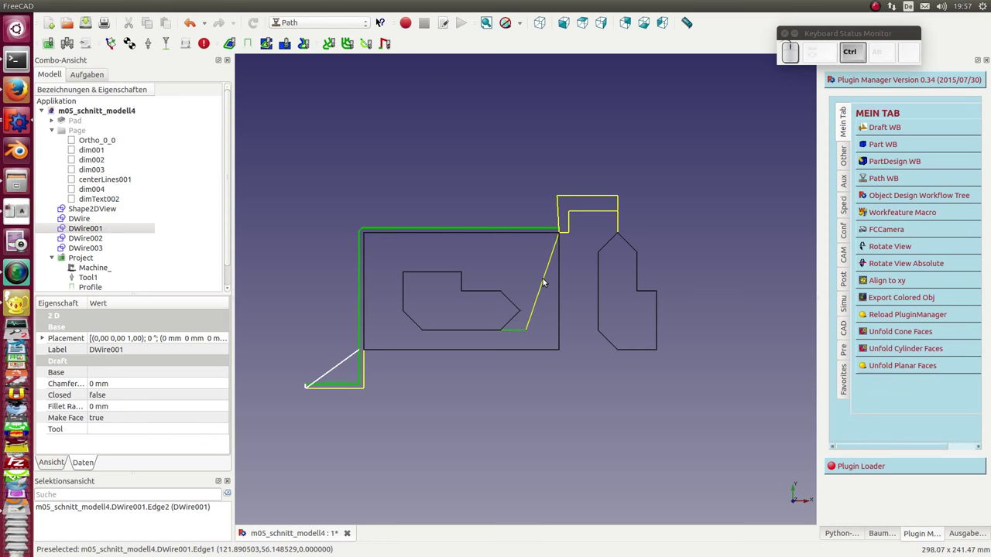
{"action": "left_click", "coordinate": [548, 281]}
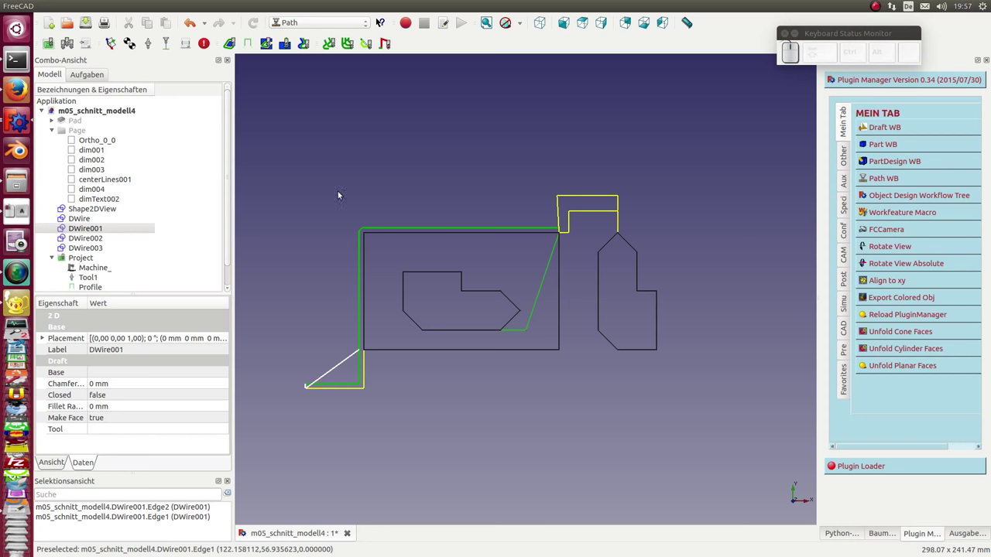
{"action": "left_click", "coordinate": [254, 46]}
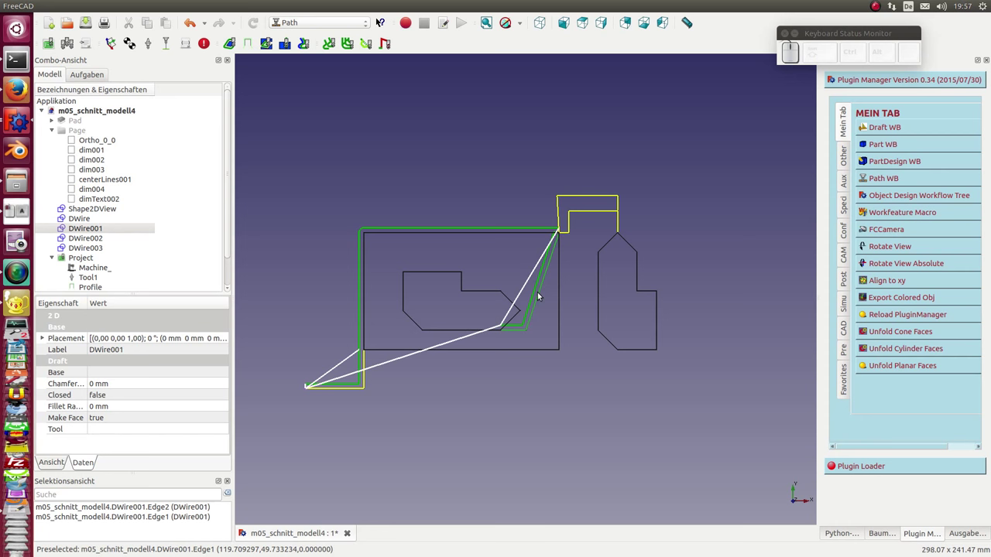
{"action": "scroll", "scroll_direction": "up", "scroll_amount": 3}
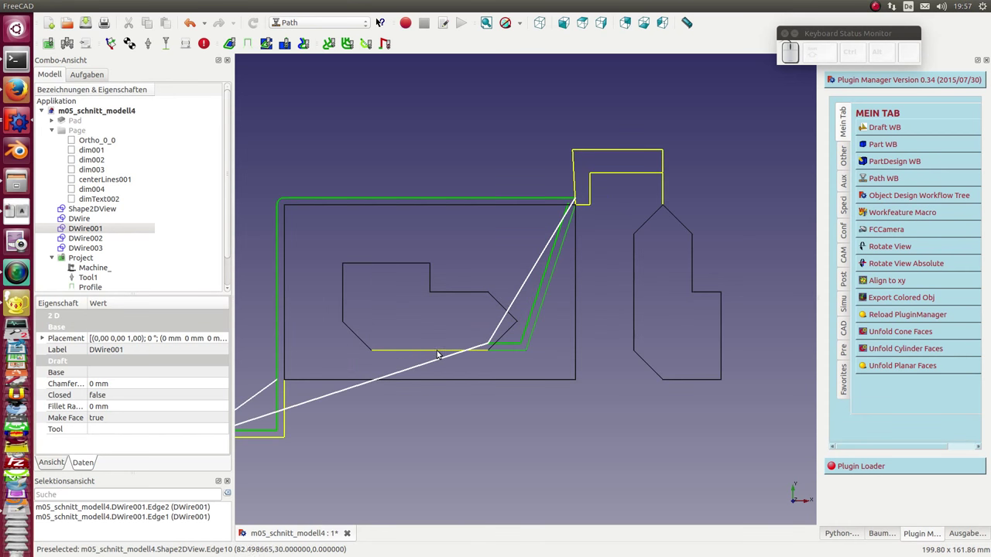
Step: Select every edge of the inner notched shape and create a profile toolpath around it
{"action": "left_click", "coordinate": [441, 353]}
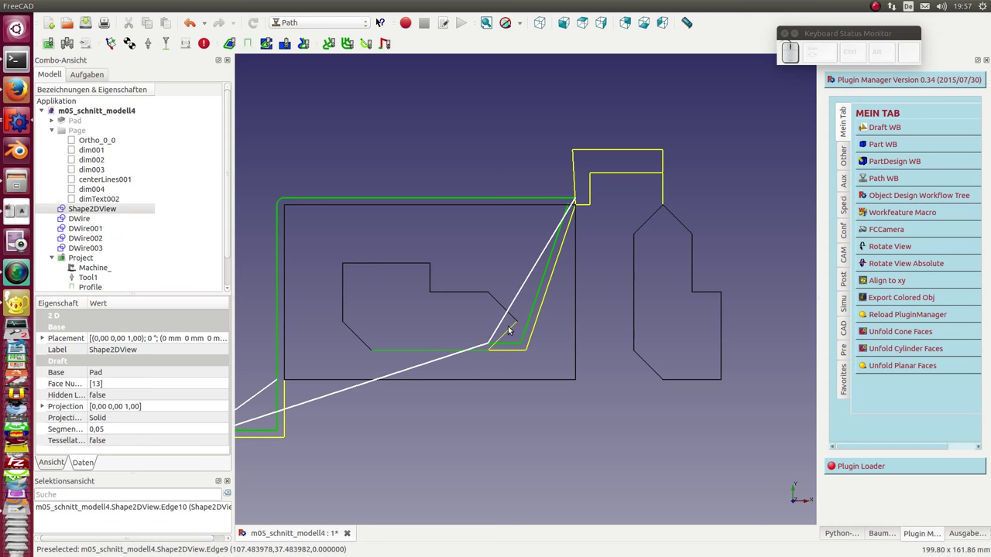
{"action": "left_click", "coordinate": [423, 304]}
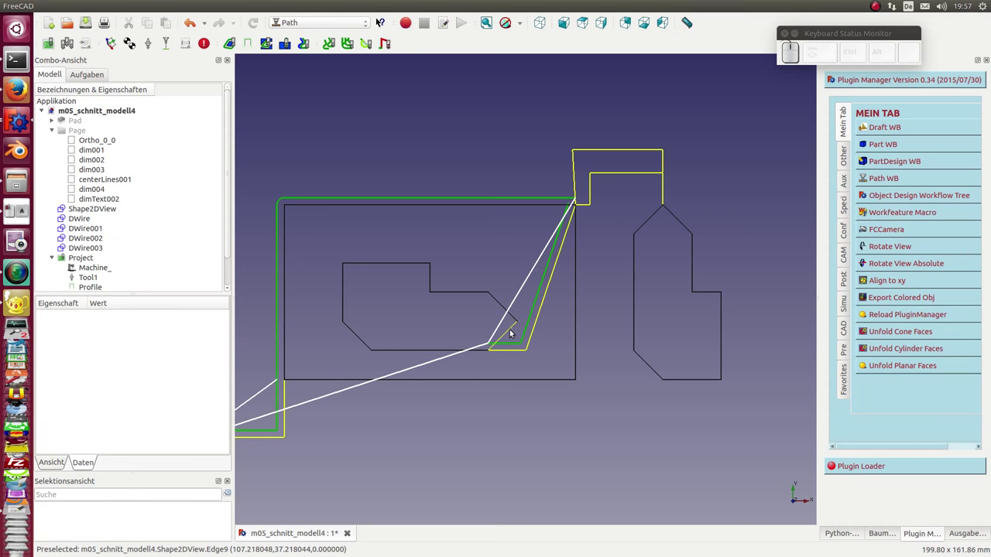
{"action": "left_click", "coordinate": [513, 331]}
{"action": "left_click", "coordinate": [505, 306]}
{"action": "left_click", "coordinate": [465, 295]}
{"action": "left_click", "coordinate": [434, 279]}
{"action": "left_click", "coordinate": [418, 268]}
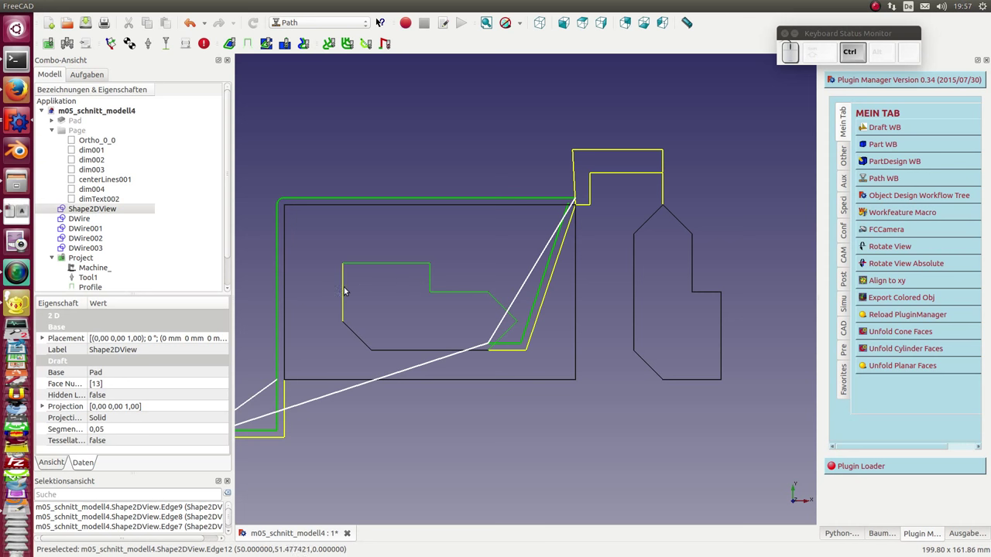
{"action": "left_click", "coordinate": [349, 292]}
{"action": "left_click", "coordinate": [357, 334]}
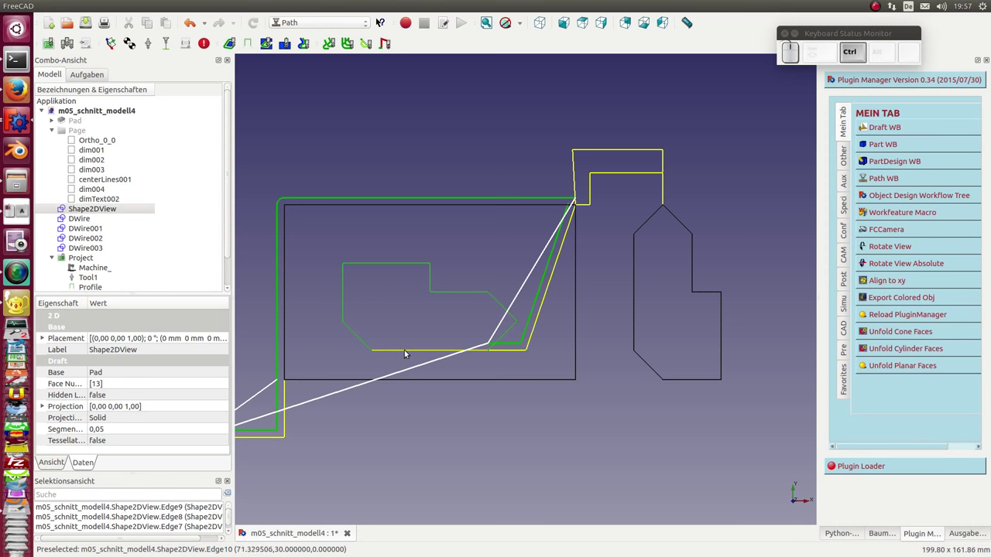
{"action": "left_click", "coordinate": [409, 354]}
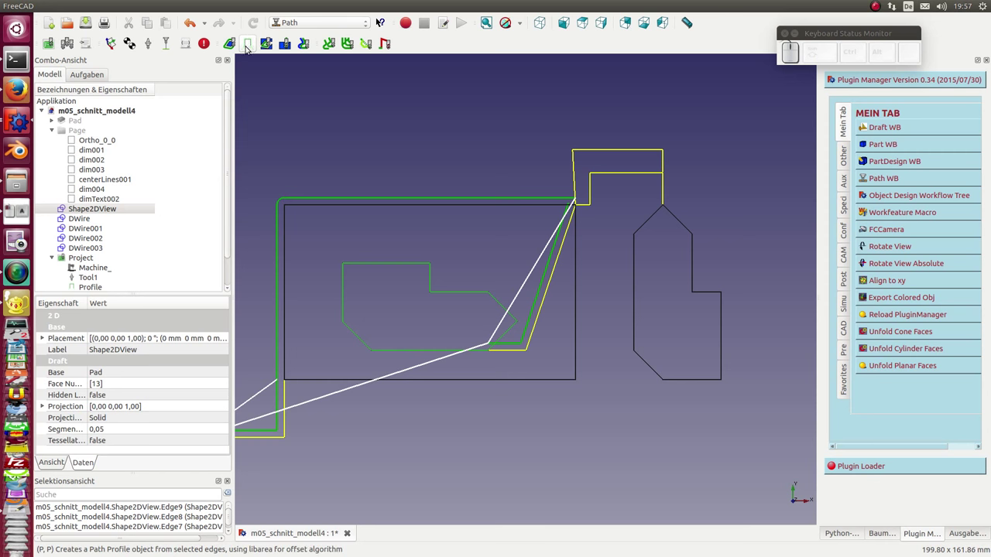
{"action": "left_click", "coordinate": [251, 49]}
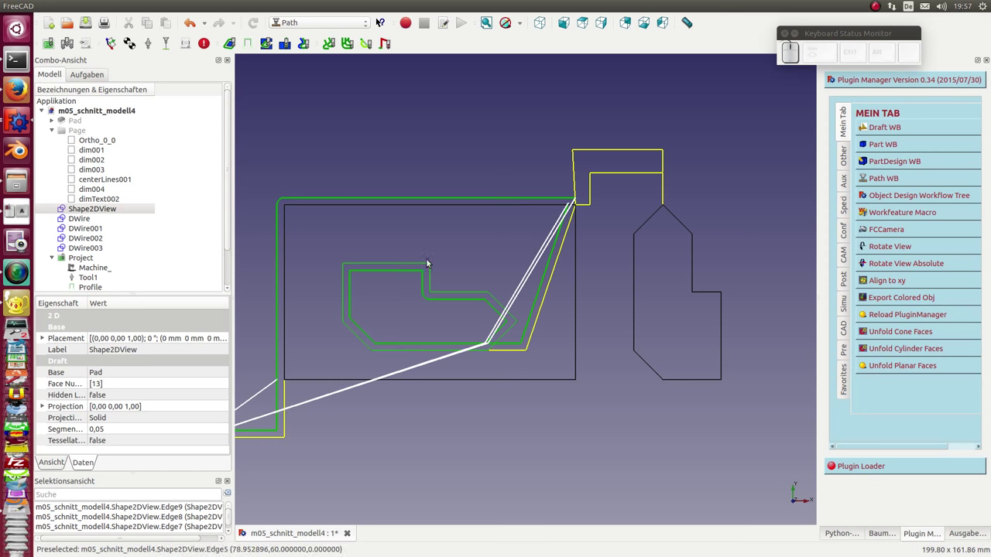
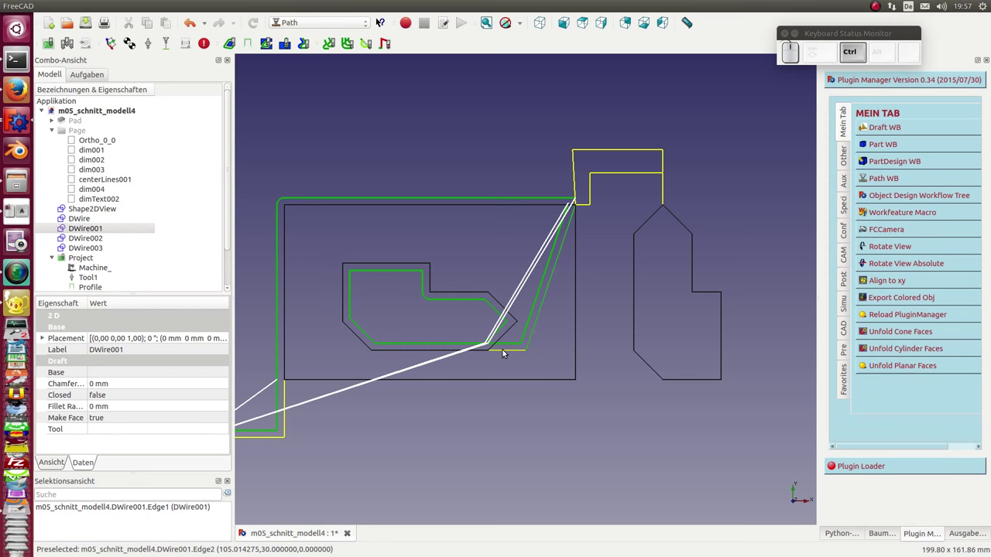
Step: Reselect both edges of the slanted lead wire and create a profile toolpath along it
{"action": "left_click", "coordinate": [507, 353]}
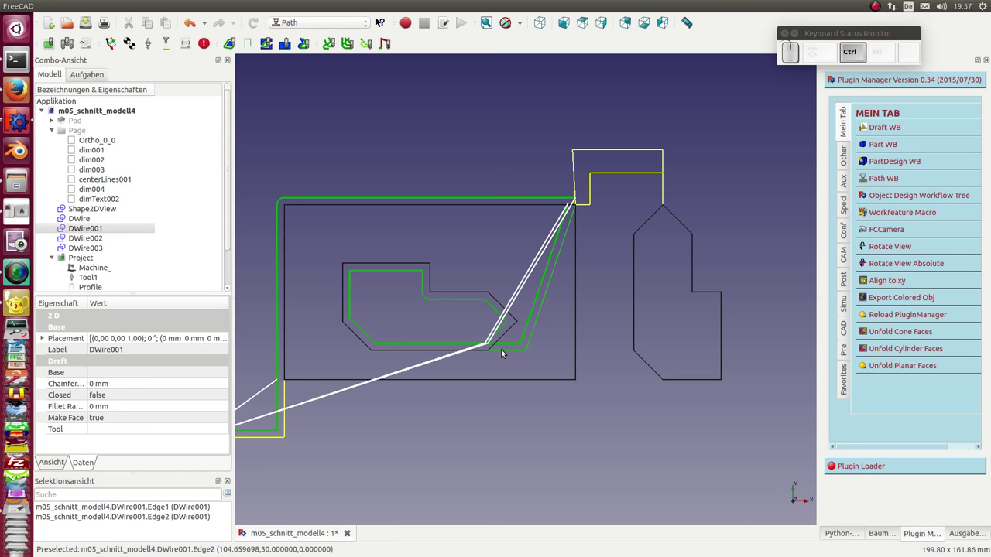
{"action": "left_click", "coordinate": [506, 354]}
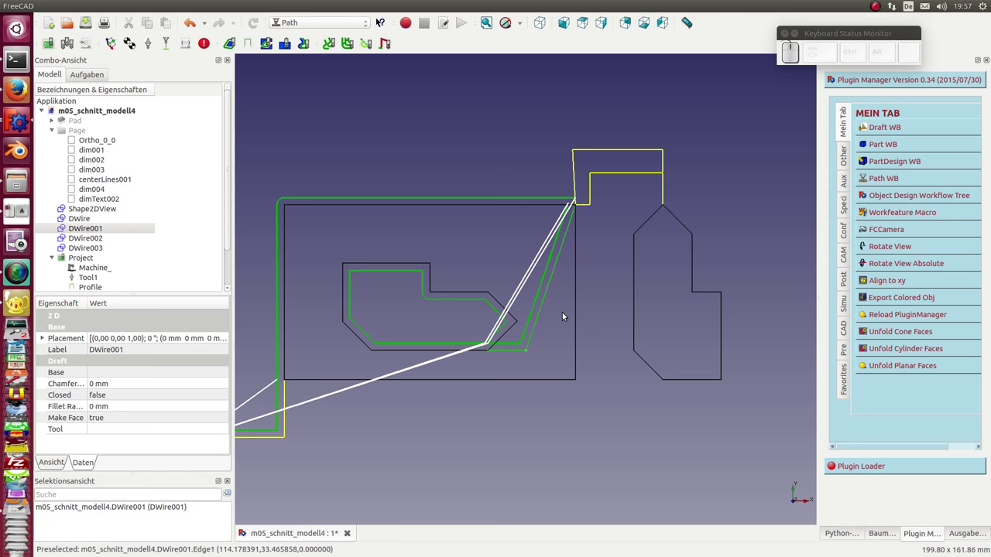
{"action": "left_click", "coordinate": [550, 305]}
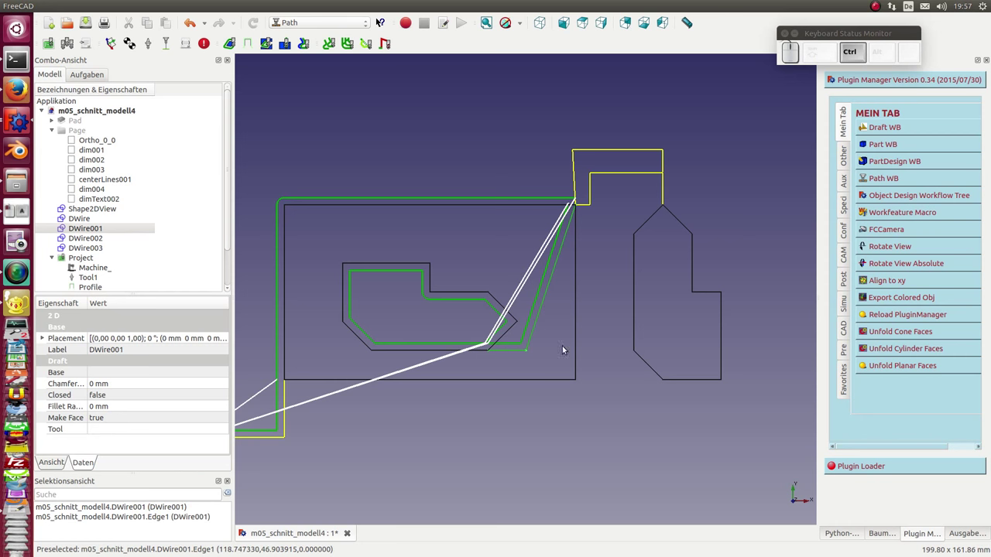
{"action": "left_click", "coordinate": [627, 464]}
{"action": "left_click", "coordinate": [504, 352]}
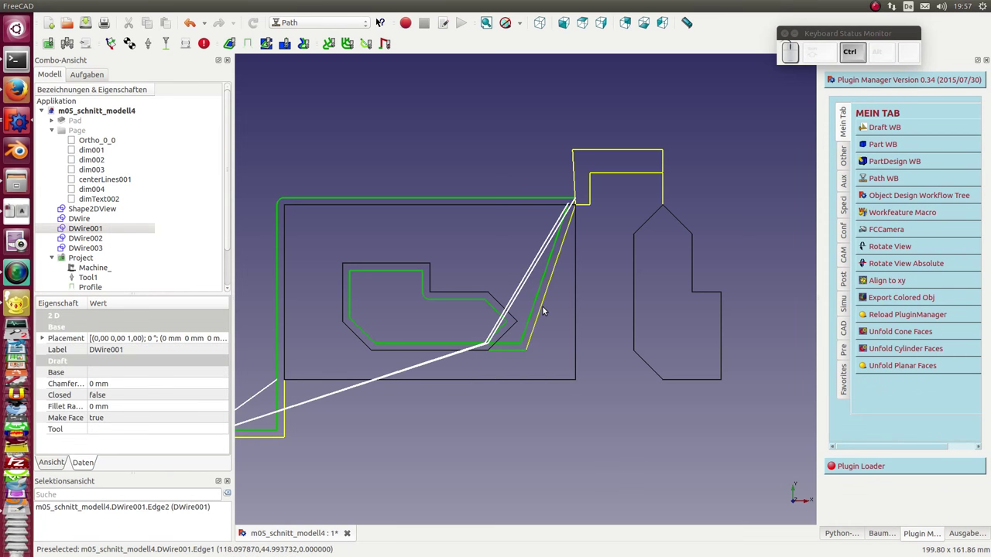
{"action": "left_click", "coordinate": [548, 310]}
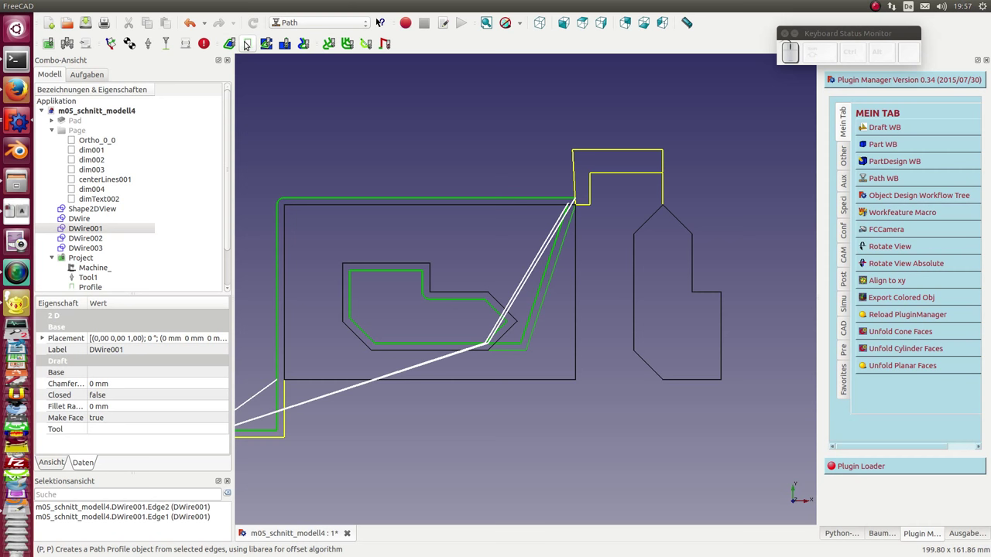
{"action": "left_click", "coordinate": [249, 44]}
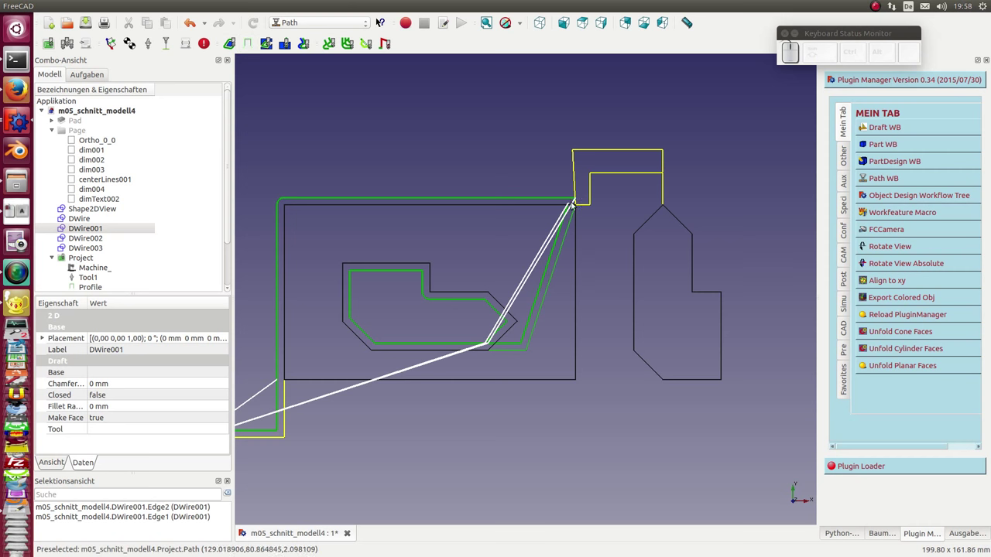
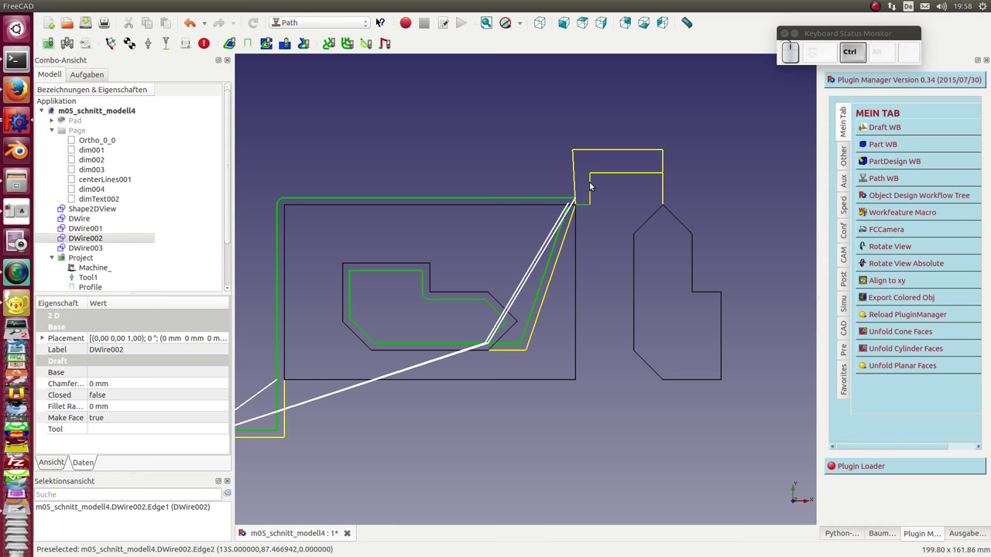
Step: Select the three edges of the upper stepped wire
{"action": "left_click", "coordinate": [593, 186]}
{"action": "left_click", "coordinate": [612, 177]}
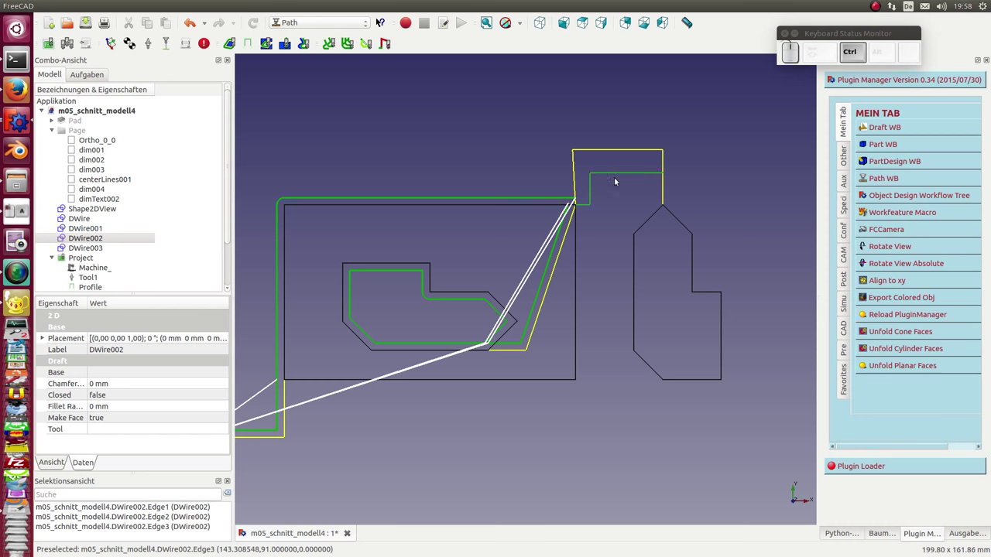
{"action": "left_click", "coordinate": [664, 190]}
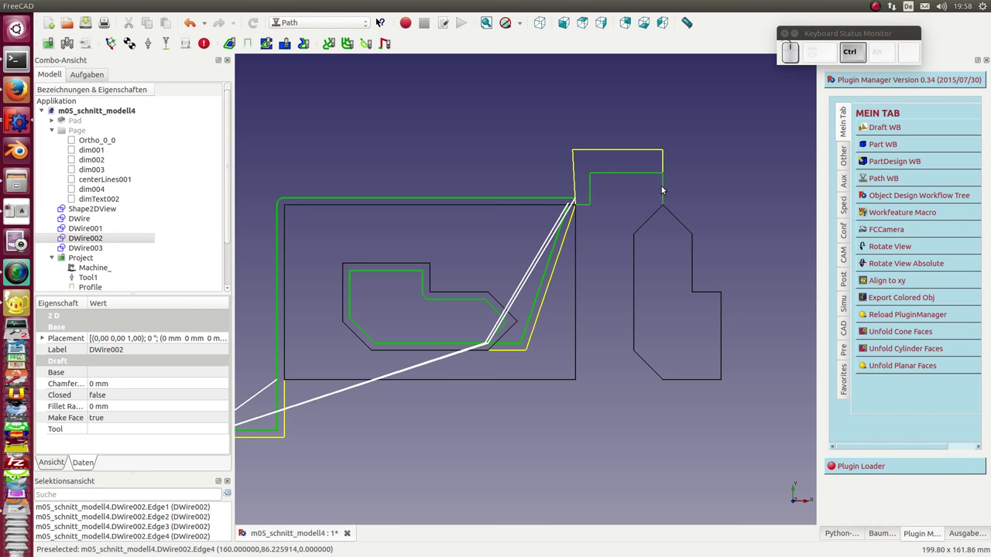
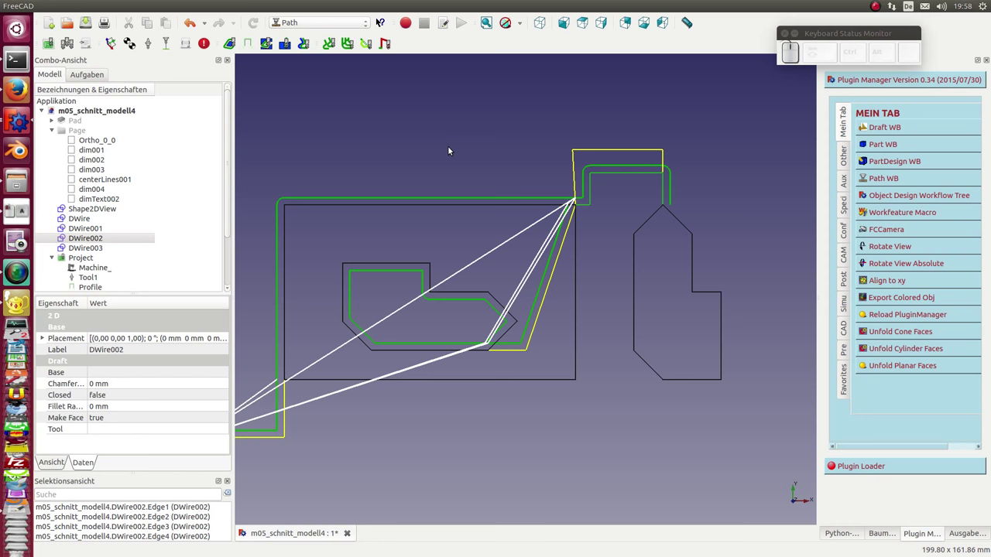
Step: Pick the right-hand shape's outline edge by edge as the next profile target
{"action": "left_click", "coordinate": [679, 221]}
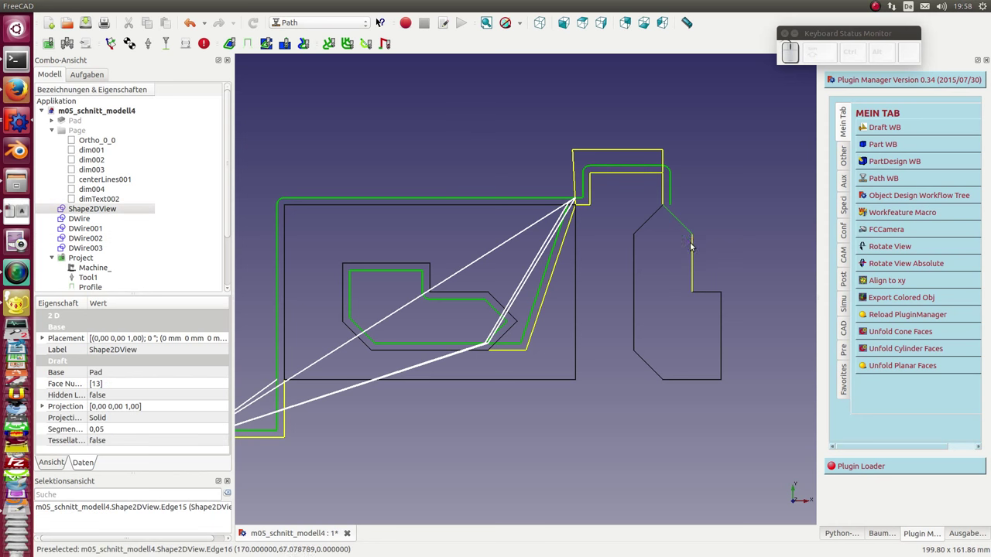
{"action": "left_click", "coordinate": [695, 254]}
{"action": "left_click", "coordinate": [714, 295]}
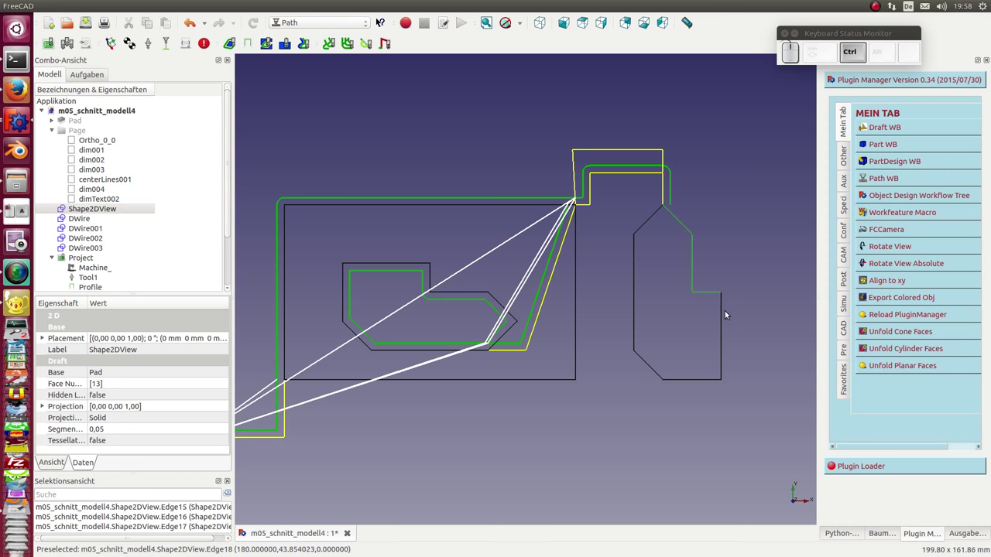
{"action": "left_click", "coordinate": [725, 315]}
{"action": "left_click", "coordinate": [698, 383]}
{"action": "left_click", "coordinate": [648, 364]}
{"action": "left_click", "coordinate": [637, 298]}
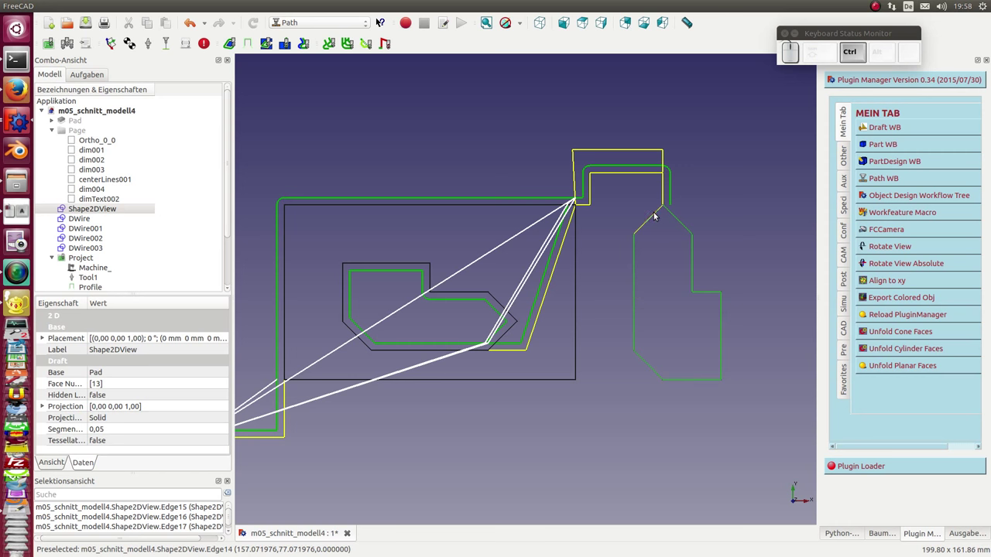
{"action": "left_click", "coordinate": [657, 216]}
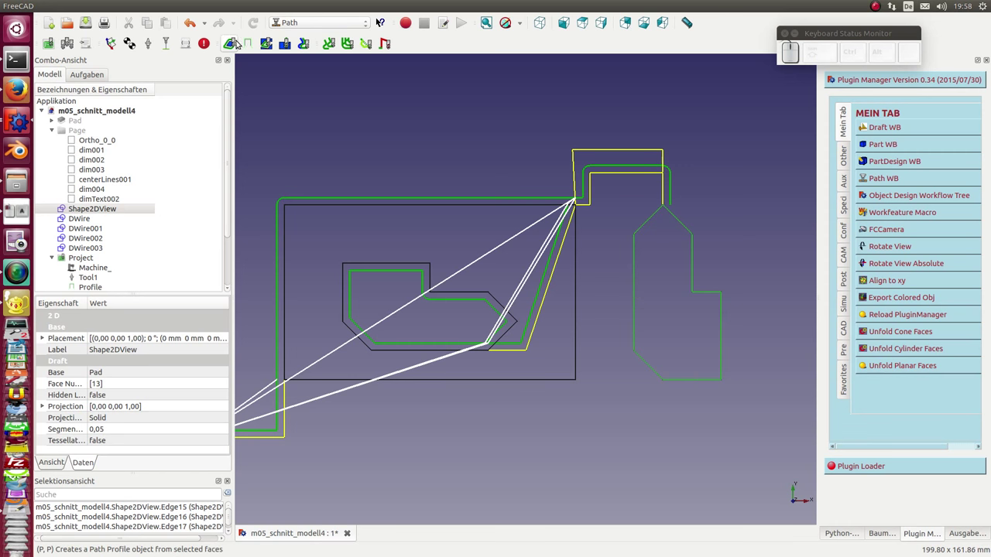
Step: Create the profile around the right-hand shape, then select all three edges of the top notch wire DWire003
{"action": "left_click", "coordinate": [249, 44]}
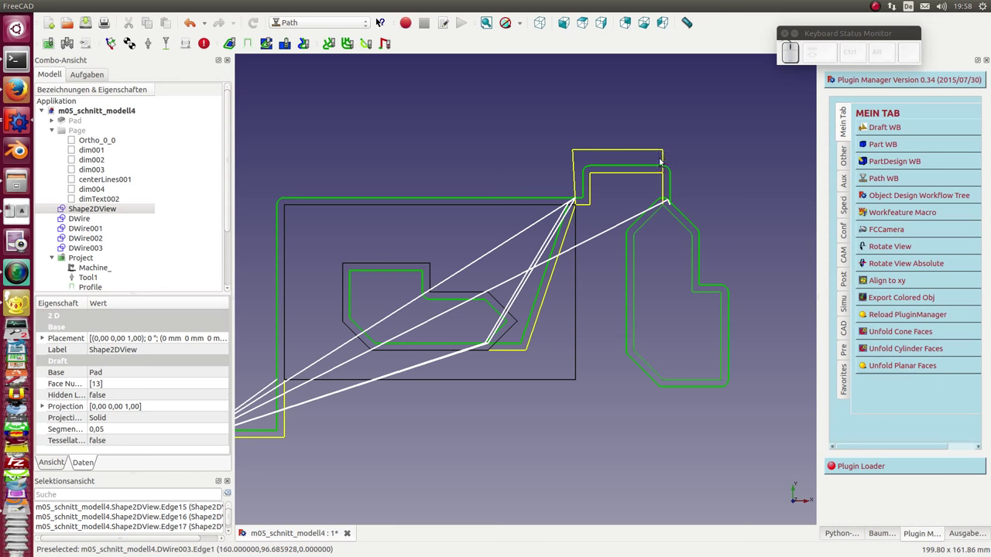
{"action": "left_click", "coordinate": [665, 163]}
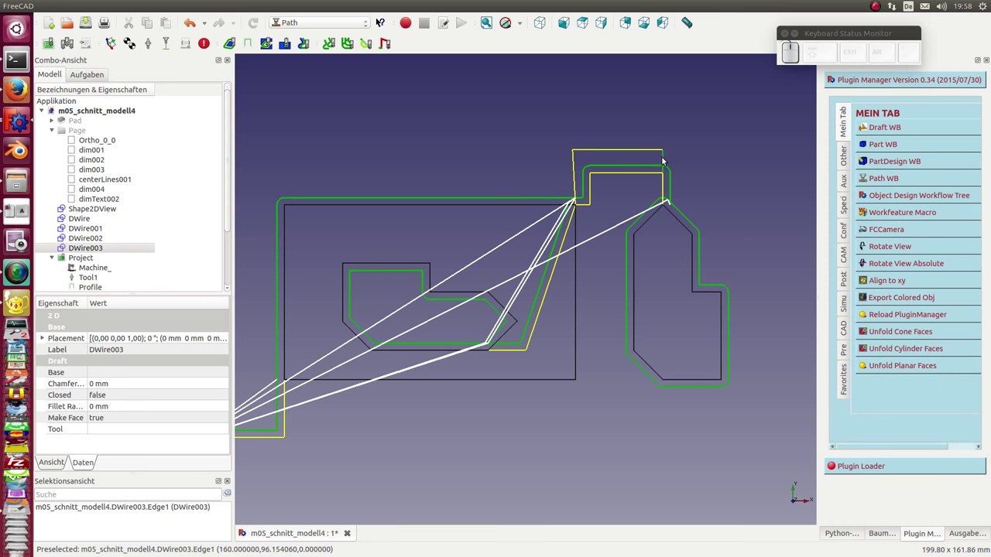
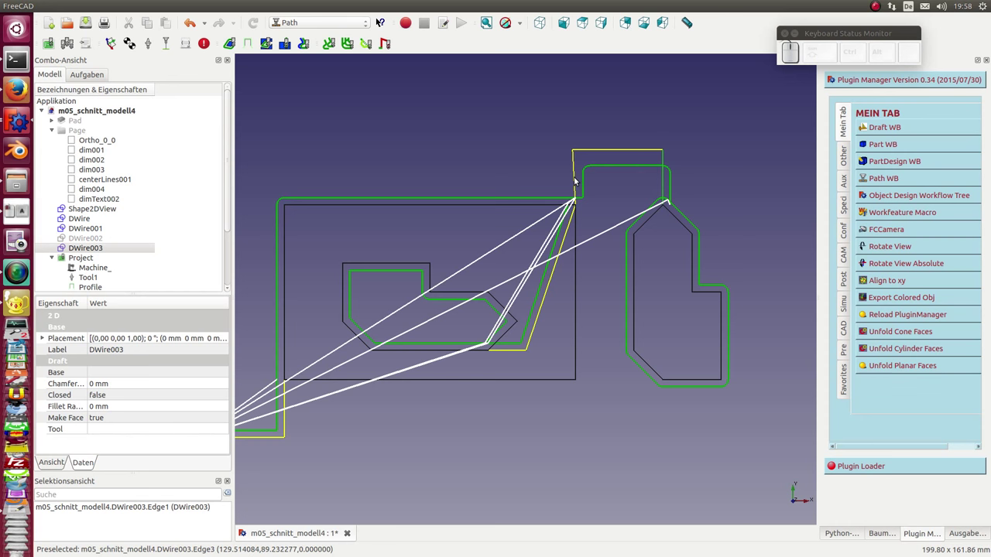
{"action": "left_click", "coordinate": [578, 181]}
{"action": "left_click", "coordinate": [606, 153]}
{"action": "left_click", "coordinate": [667, 184]}
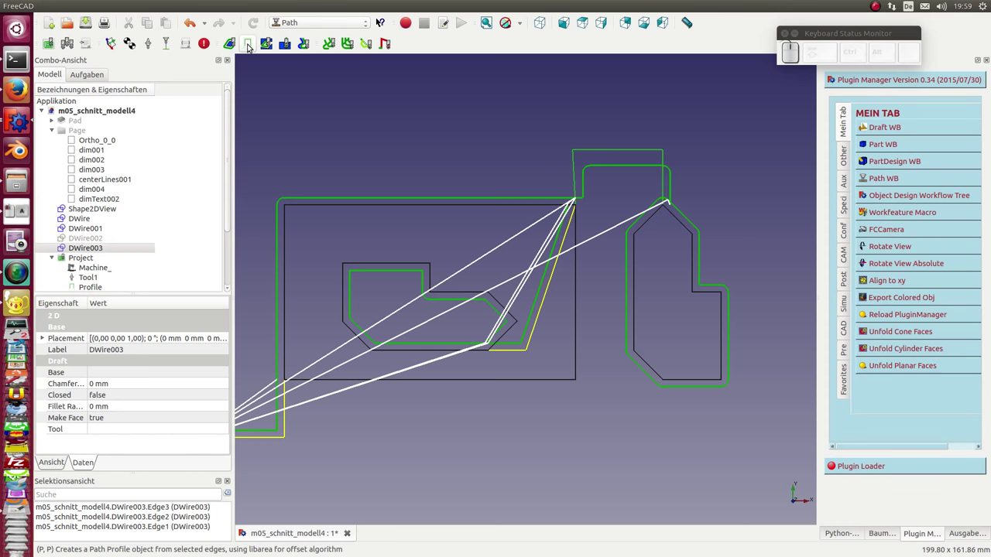
Step: Create a profile from the notch wire, then one along the large rectangle's right and bottom edges
{"action": "left_click", "coordinate": [251, 48]}
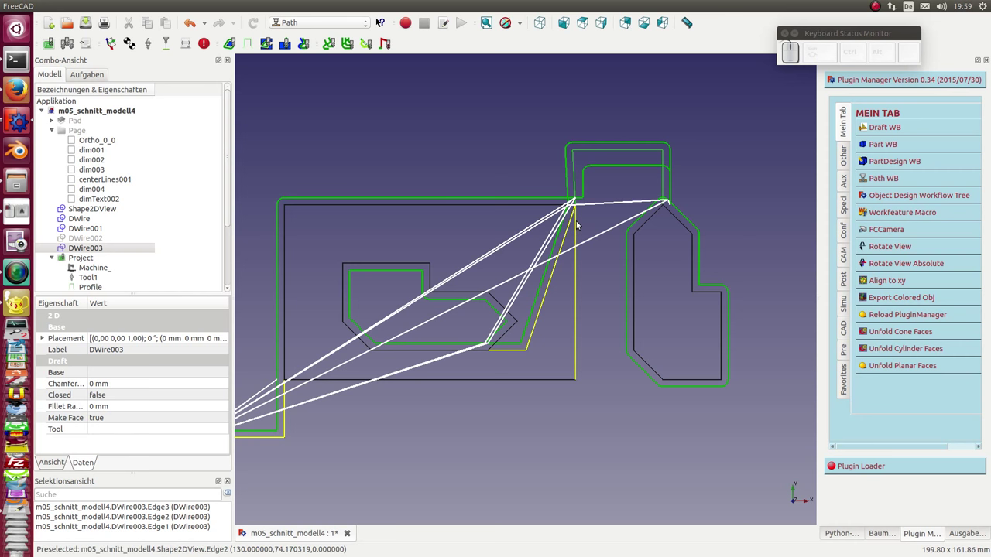
{"action": "left_click", "coordinate": [581, 225]}
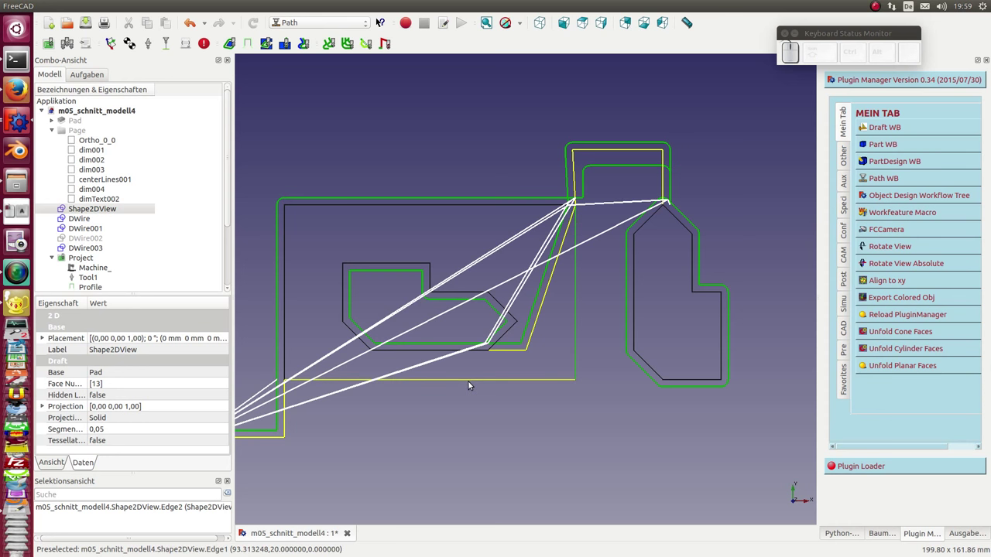
{"action": "left_click", "coordinate": [470, 383]}
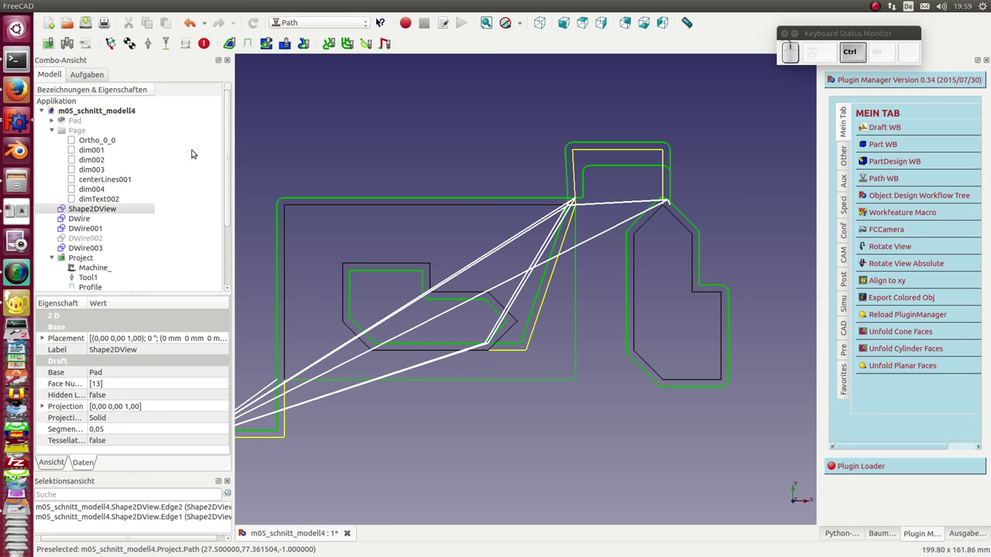
{"action": "left_click", "coordinate": [252, 43]}
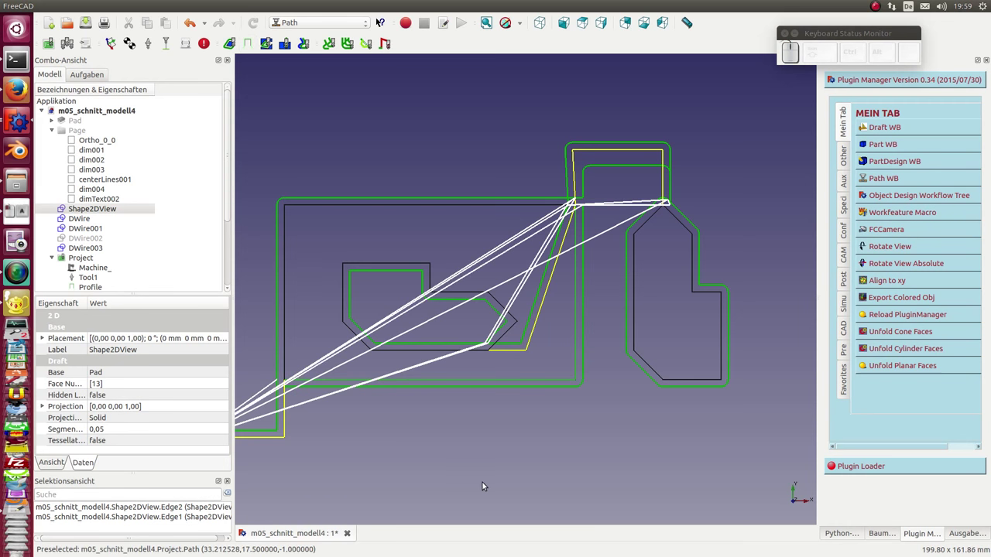
Step: Zoom to the lower-left start point and select the DWire002 wire in the tree
{"action": "middle_click", "coordinate": [485, 486]}
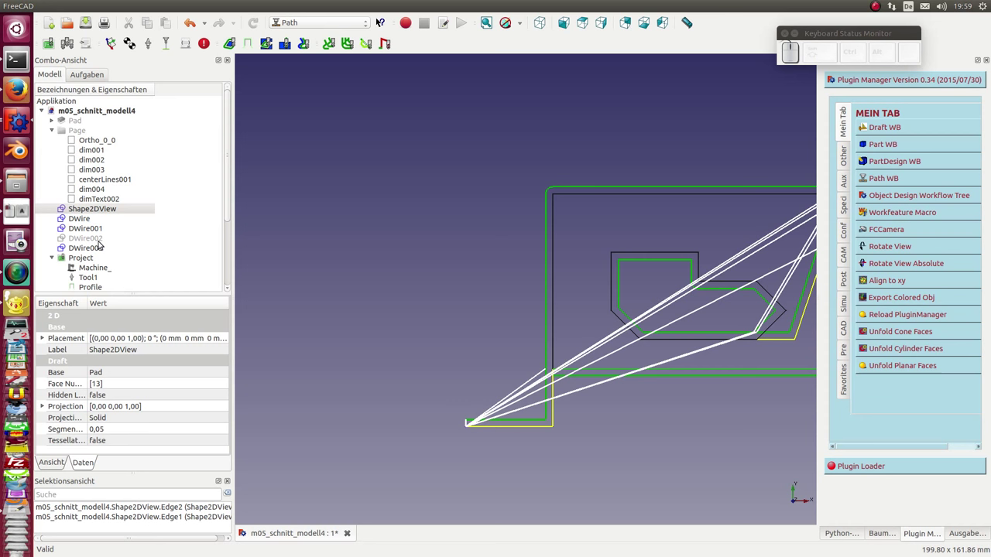
{"action": "left_click", "coordinate": [96, 250]}
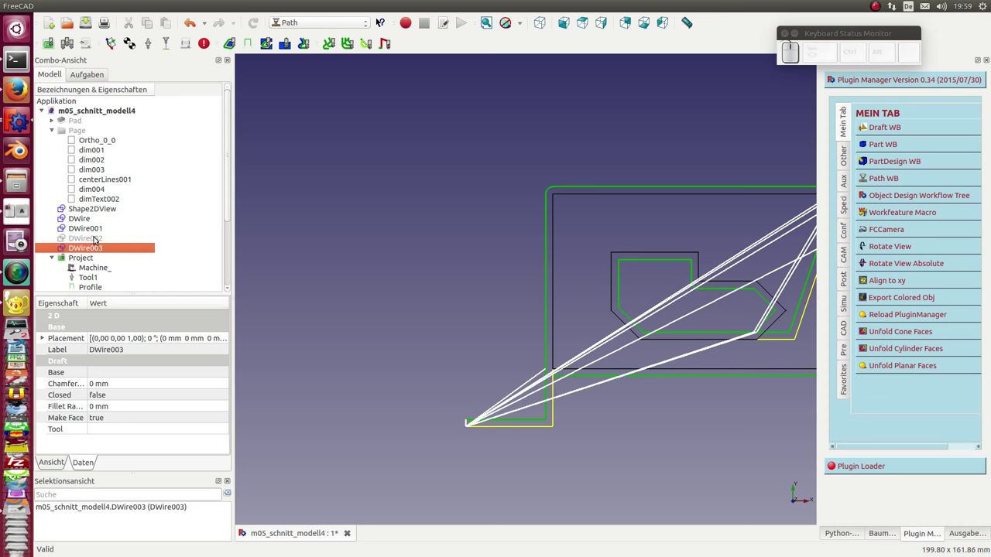
{"action": "left_click", "coordinate": [96, 243]}
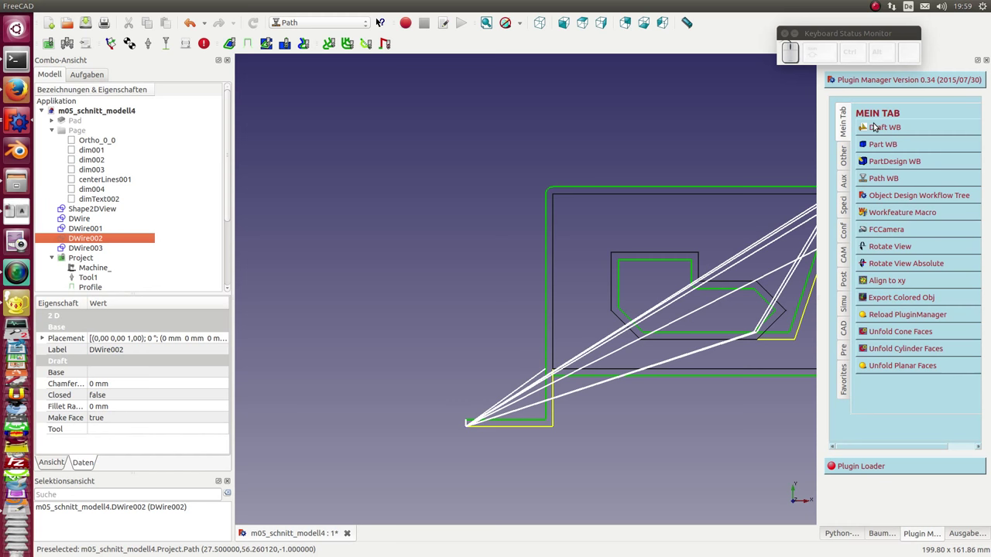
Step: Create a green profile toolpath along both edges of the bent DWire004 lead wire at lower left
{"action": "left_click", "coordinate": [878, 129]}
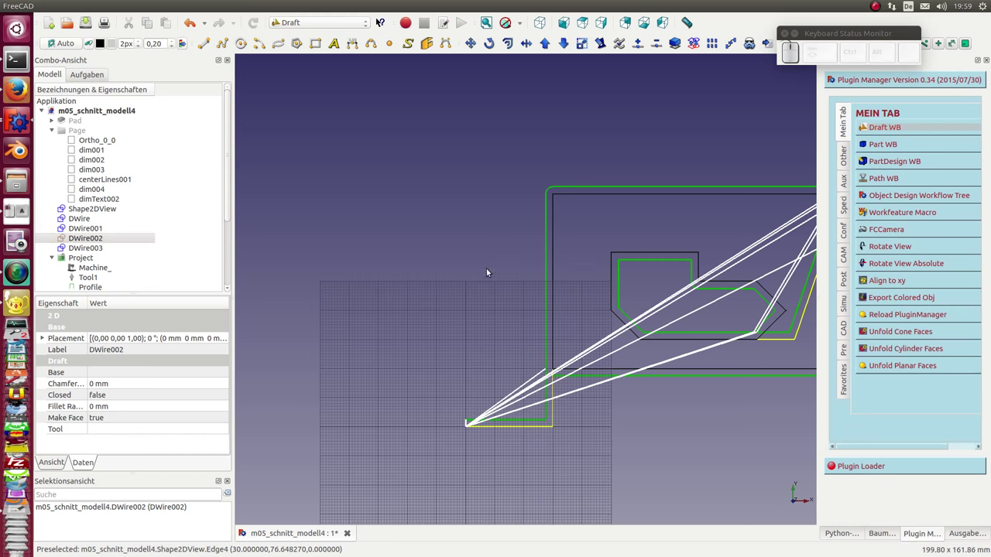
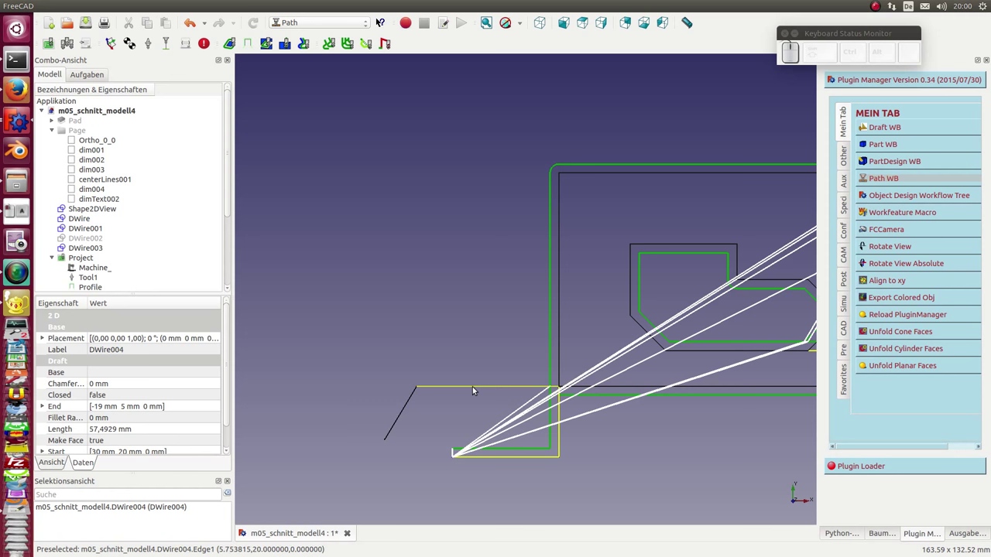
{"action": "left_click", "coordinate": [476, 390]}
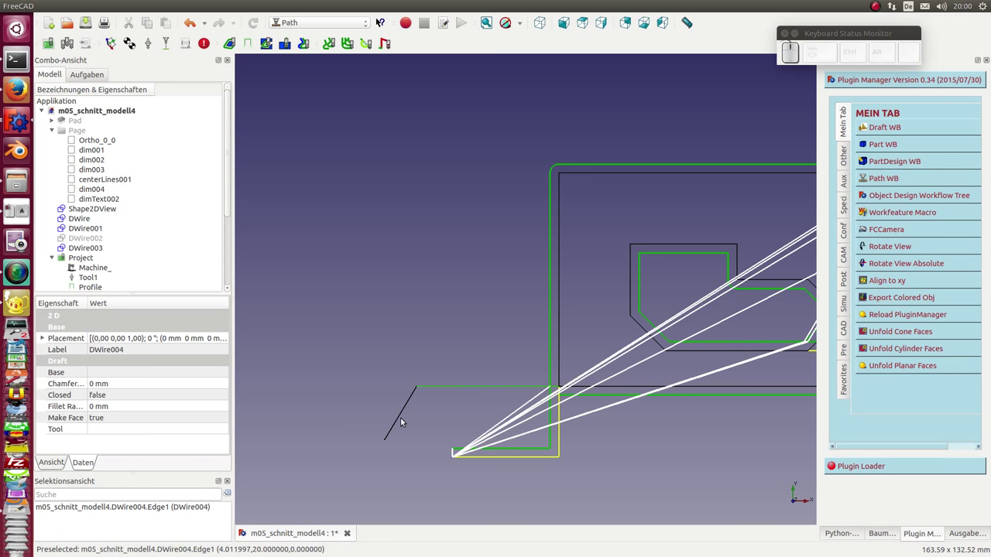
{"action": "left_click", "coordinate": [401, 419]}
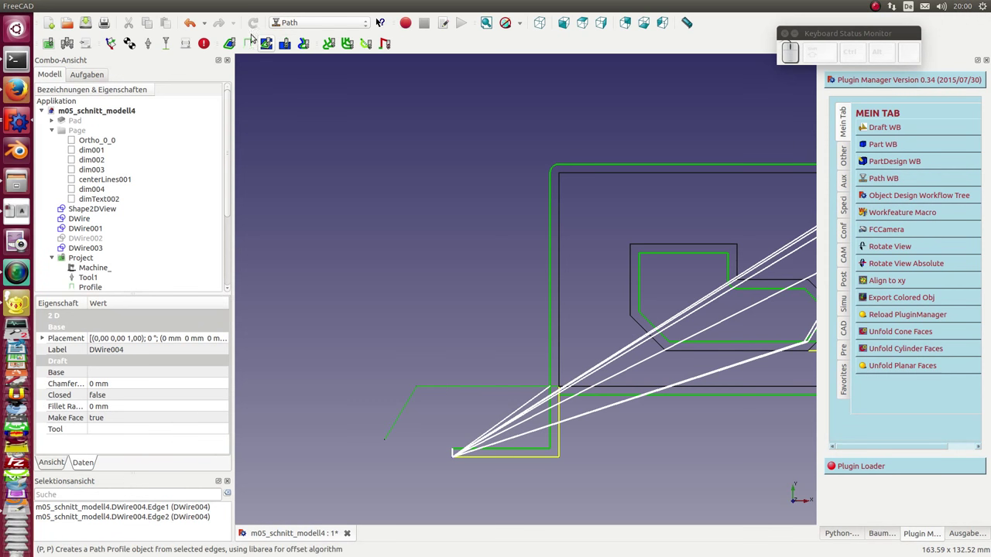
{"action": "left_click", "coordinate": [250, 43]}
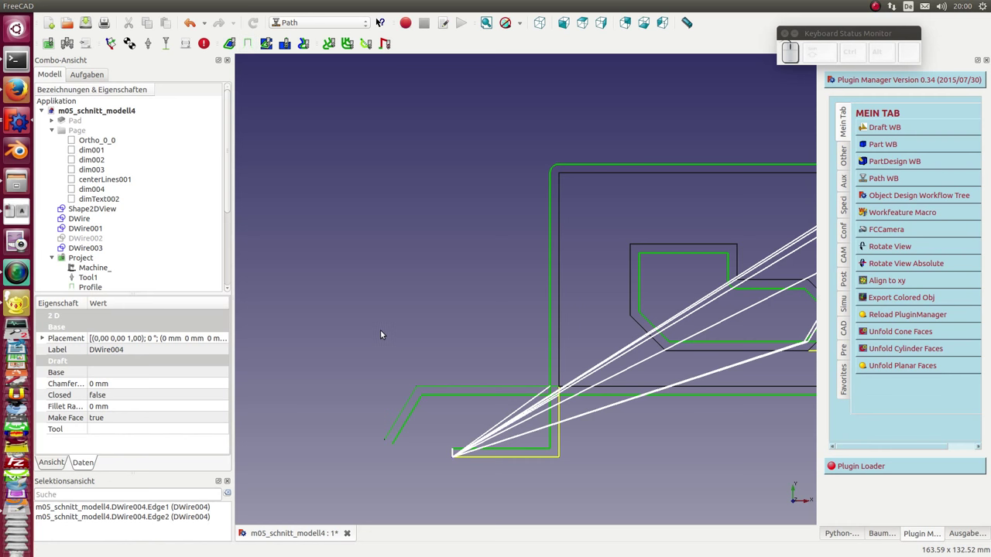
{"action": "scroll", "scroll_direction": "down", "scroll_amount": 3}
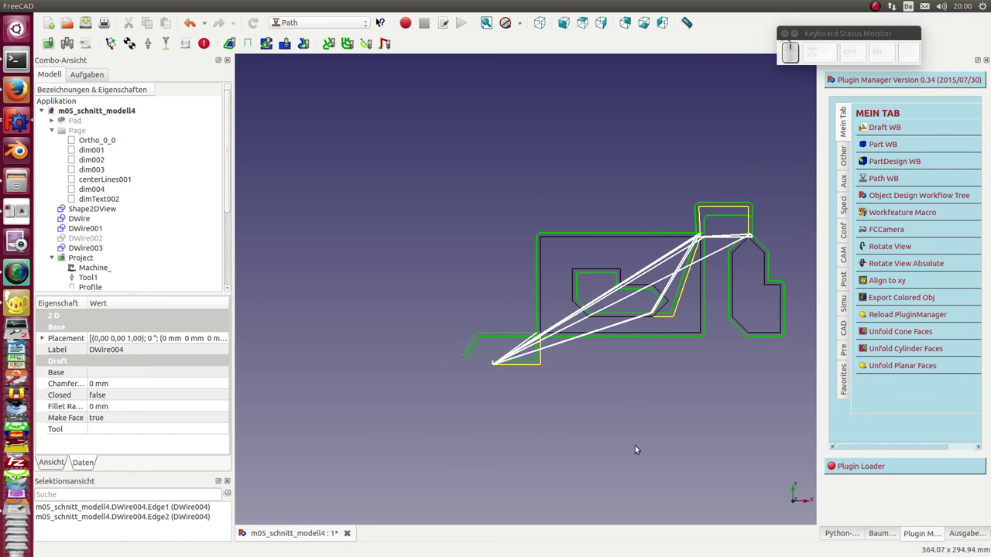
{"action": "left_click_drag", "start_coordinate": [649, 431], "coordinate": [653, 425]}
{"action": "scroll", "scroll_direction": "up", "scroll_amount": 3}
{"action": "left_click", "coordinate": [690, 174]}
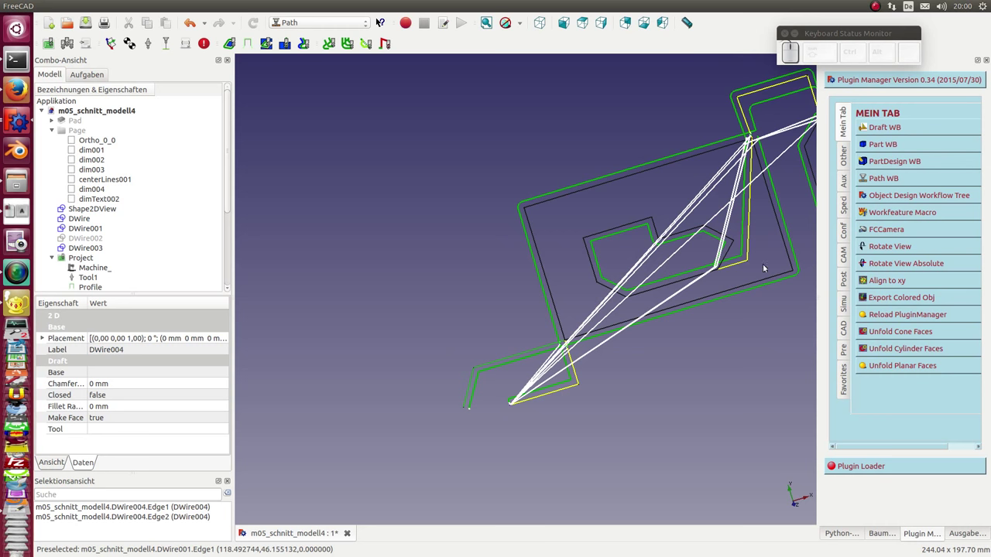
{"action": "left_click", "coordinate": [751, 386]}
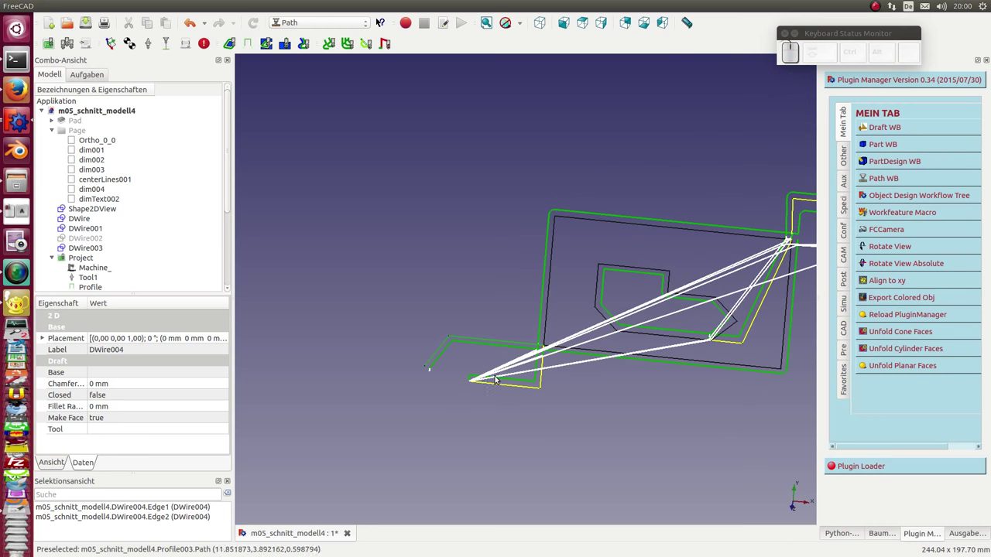
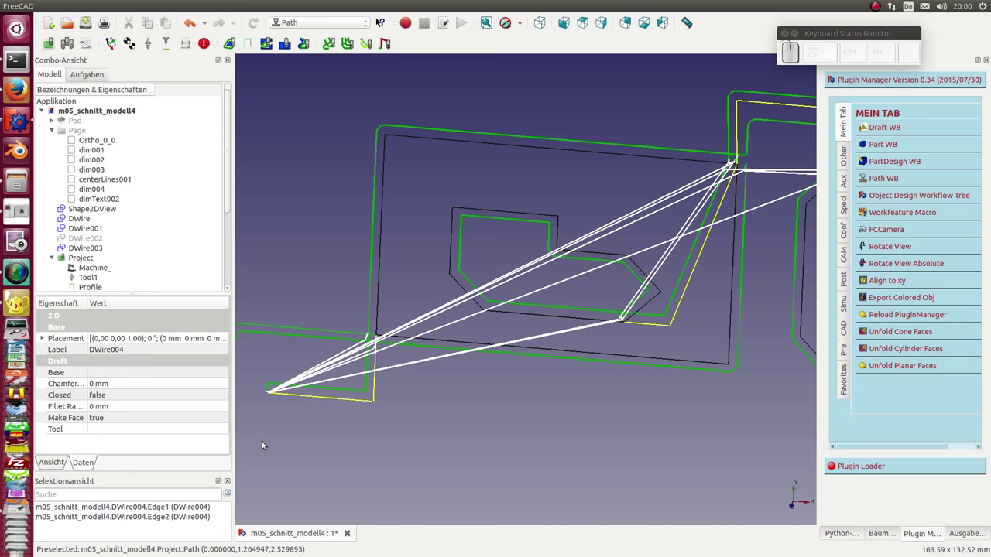
{"action": "key", "text": "KP_2"}
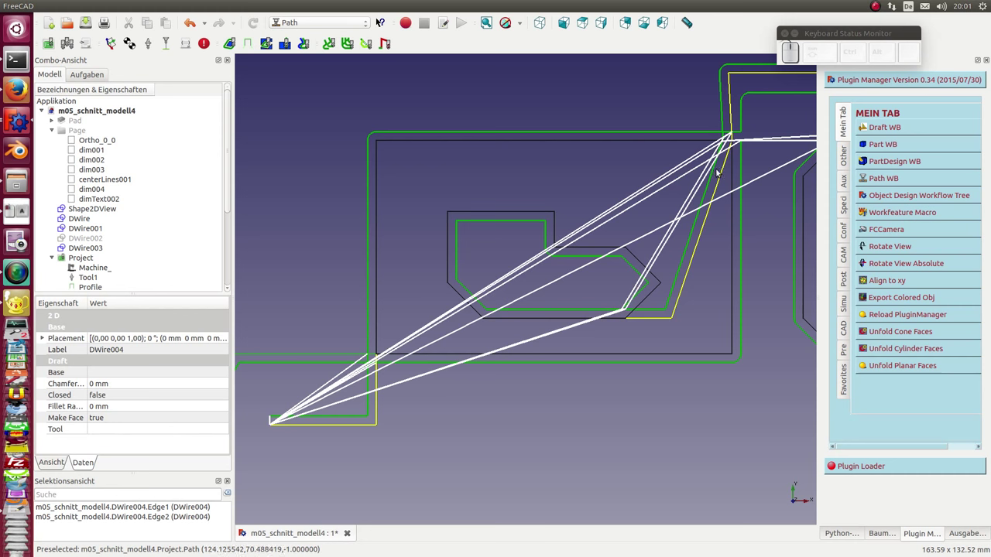
{"action": "left_click", "coordinate": [493, 361]}
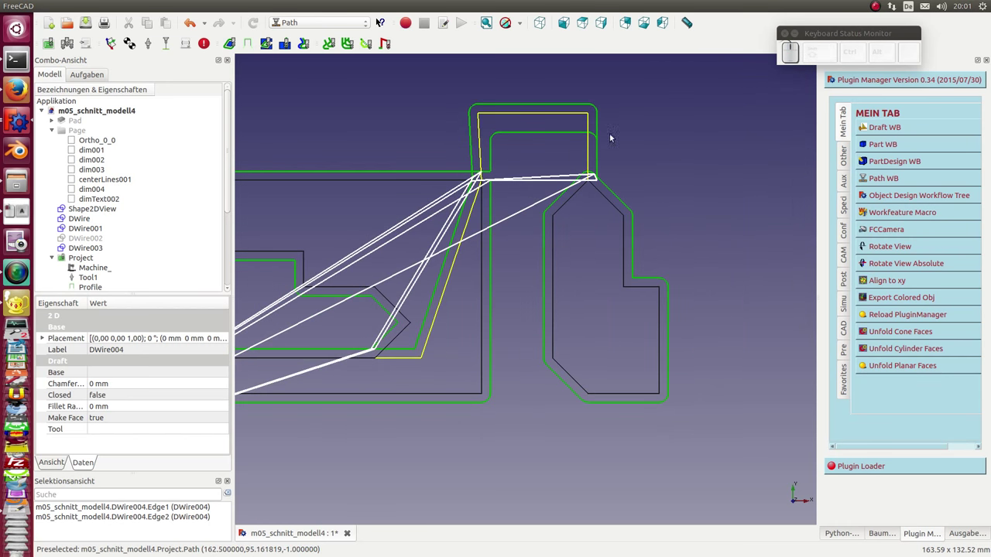
{"action": "left_click", "coordinate": [642, 246]}
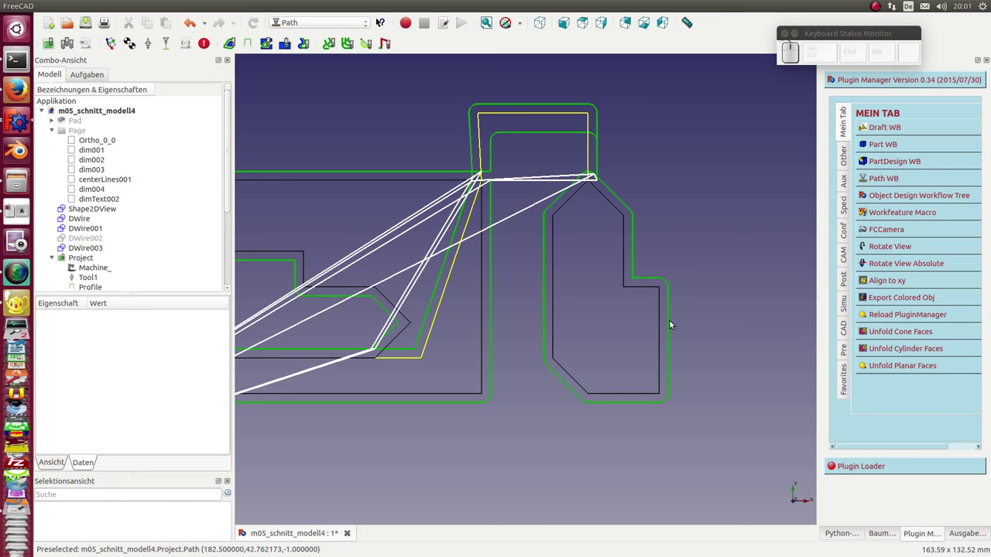
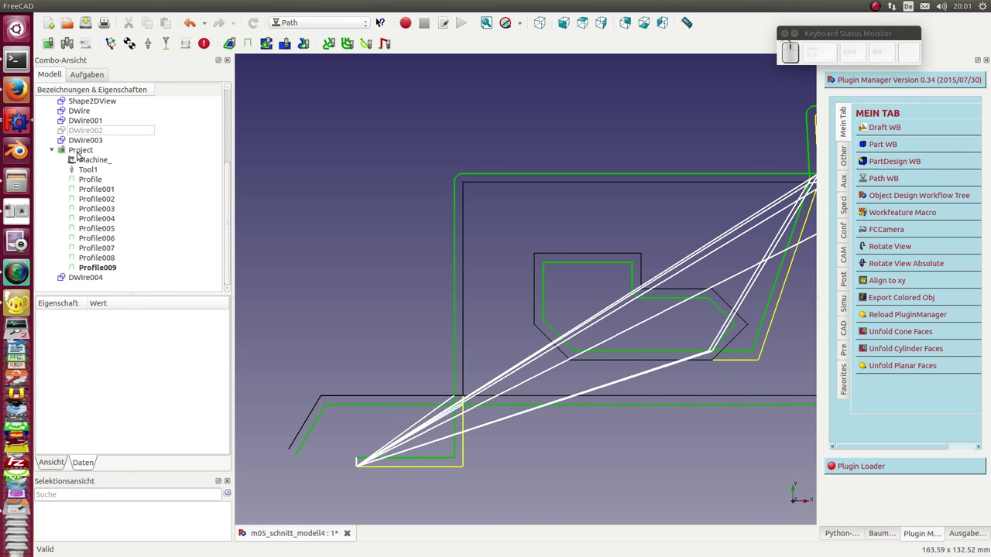
Step: Generate the Project's raw path commands with the dump post processor and dismiss the listing
{"action": "left_click", "coordinate": [81, 154]}
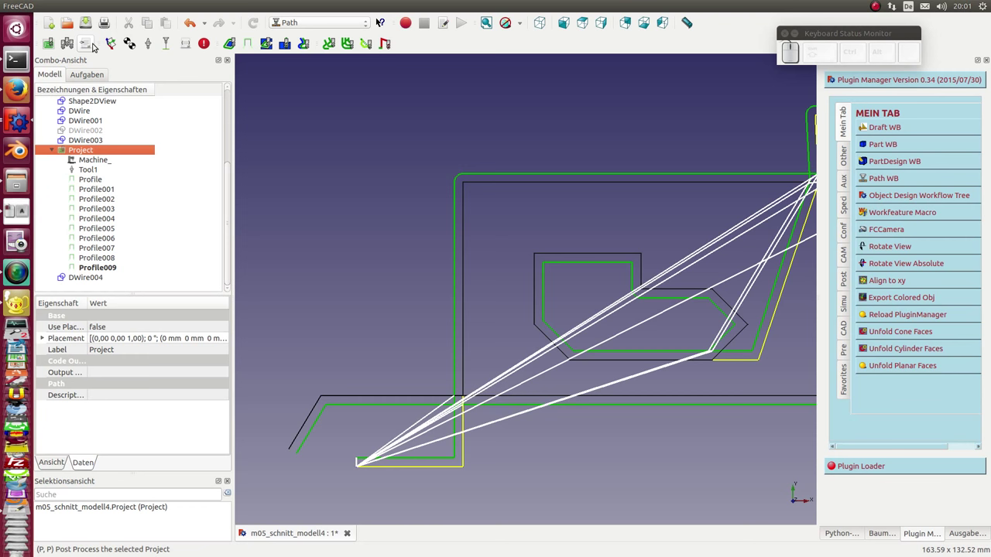
{"action": "left_click", "coordinate": [90, 45]}
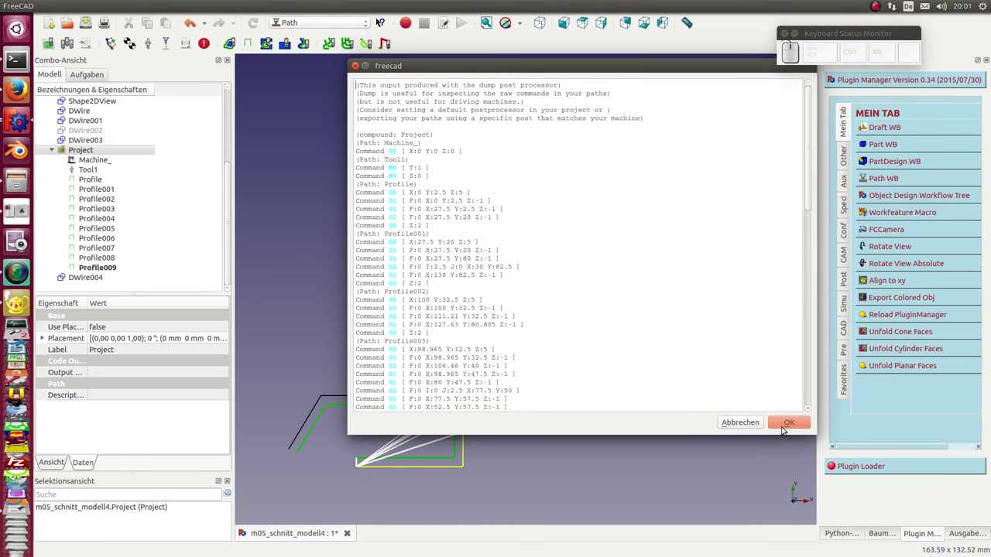
{"action": "left_click", "coordinate": [788, 426]}
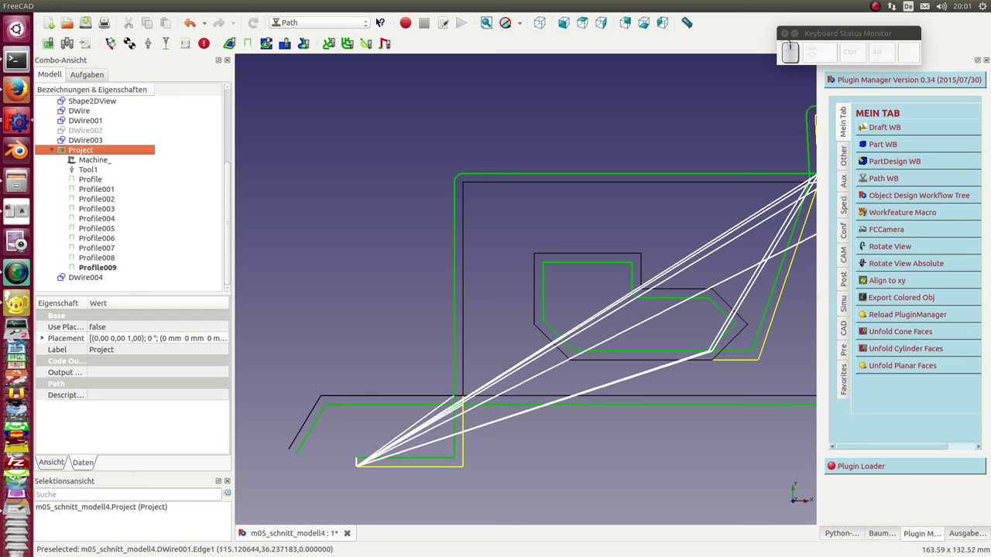
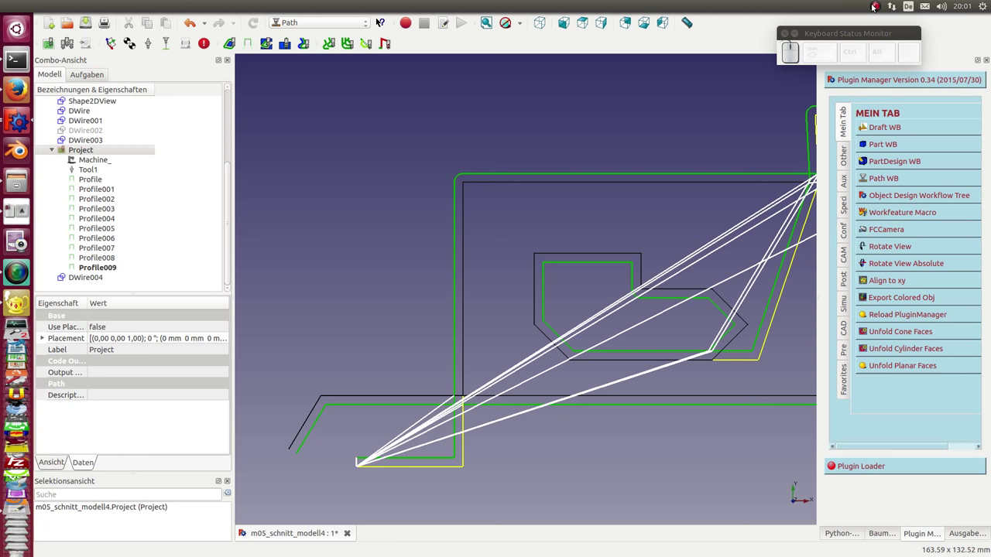
{"action": "left_click", "coordinate": [876, 8]}
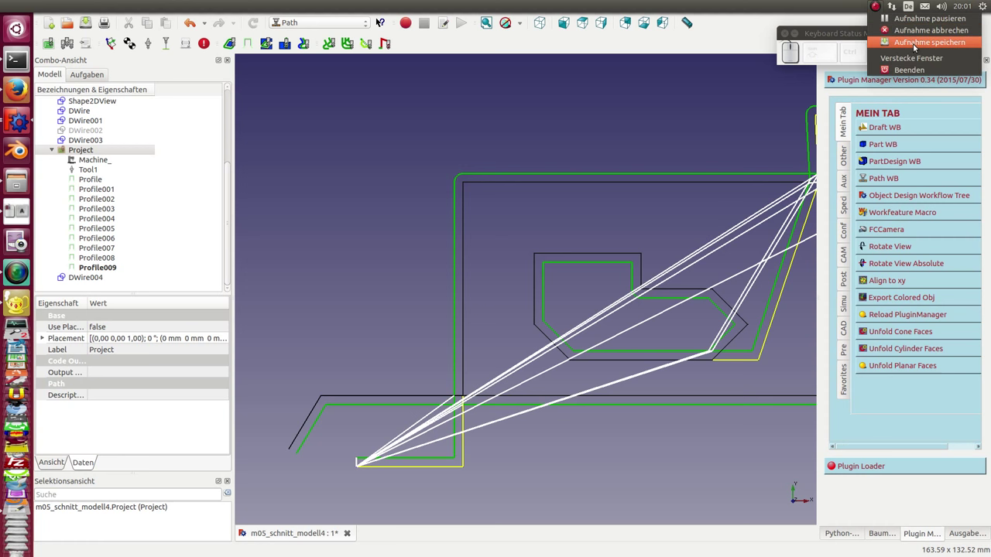